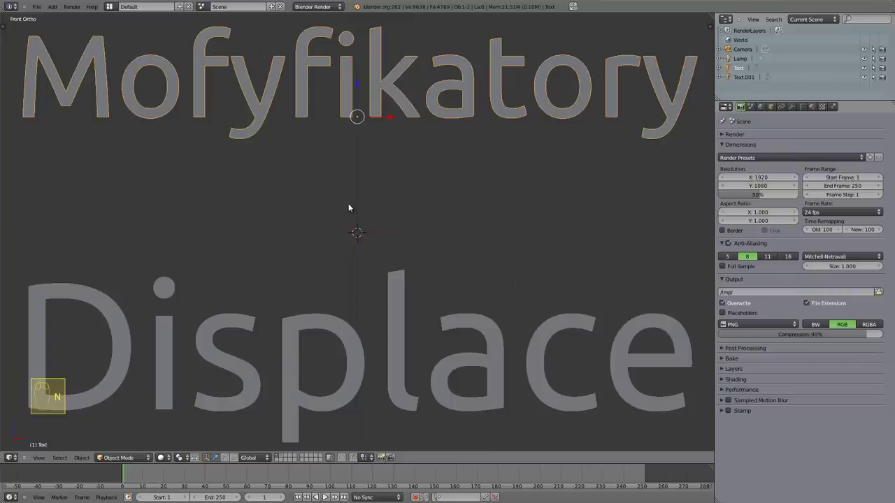
Step: Delete the title text objects from the scene
drag(393, 290, 420, 249)
key(x)
key(x)
Step: Add a new plane and scale it up large
key(shift+a)
drag(389, 268, 402, 289)
key(s)
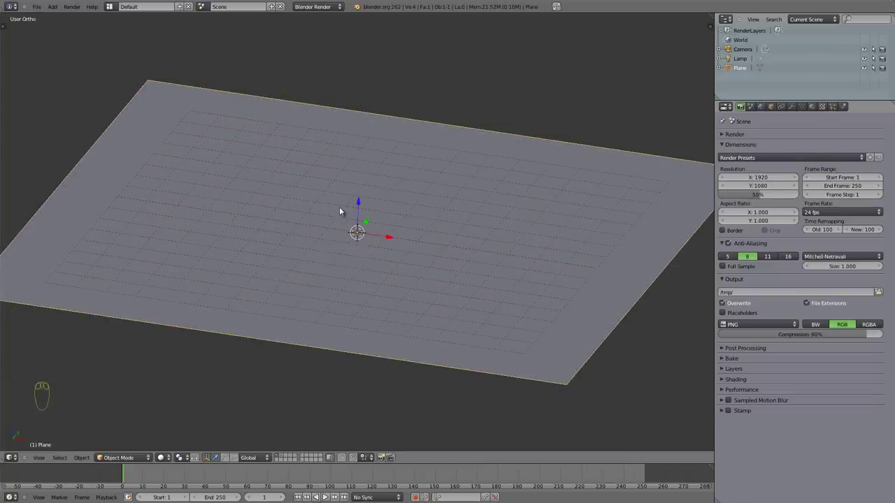
Step: Add a Displace modifier to the plane from the Modifiers panel
drag(361, 205, 364, 184)
drag(338, 268, 406, 221)
scroll(down, 3)
drag(259, 137, 794, 108)
drag(793, 108, 790, 148)
drag(791, 148, 775, 191)
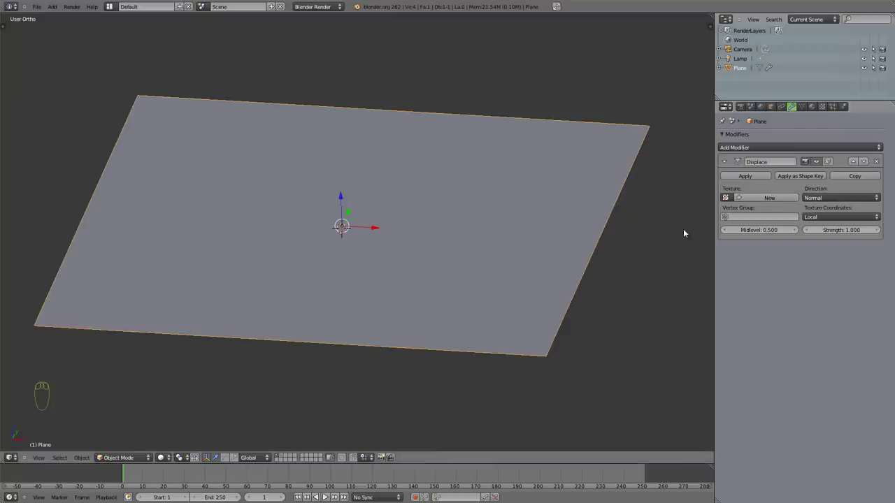
Step: Orbit the viewport to inspect the plane with its Displace modifier
drag(328, 250, 294, 239)
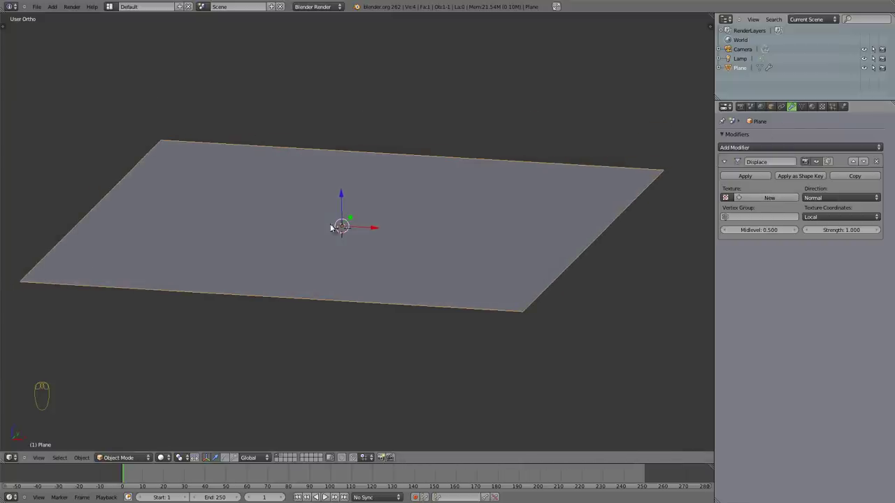
drag(337, 183, 348, 192)
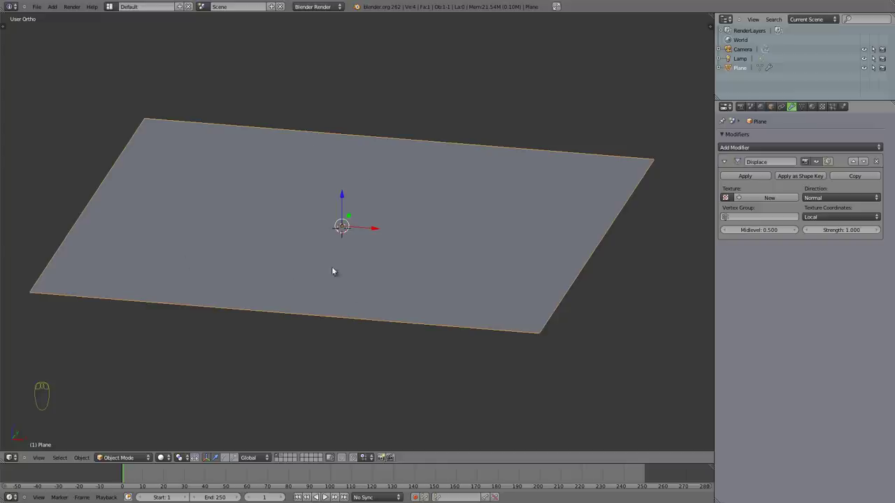
drag(342, 247, 311, 194)
drag(234, 132, 378, 238)
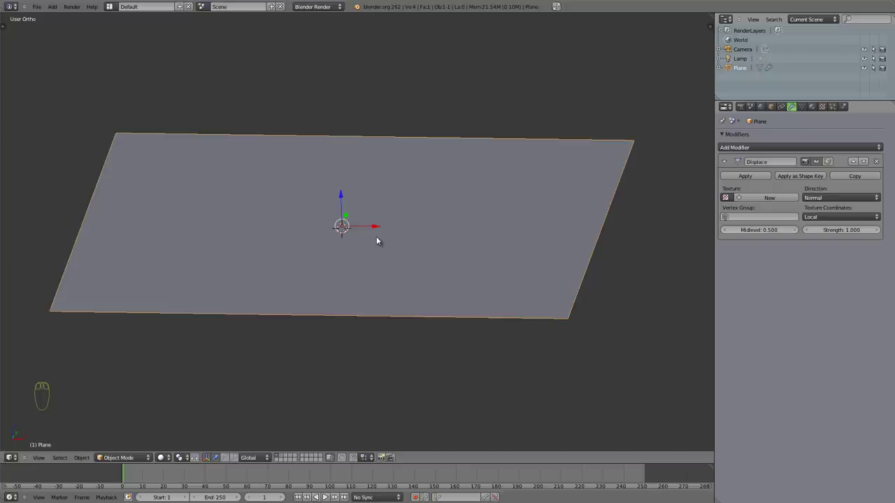
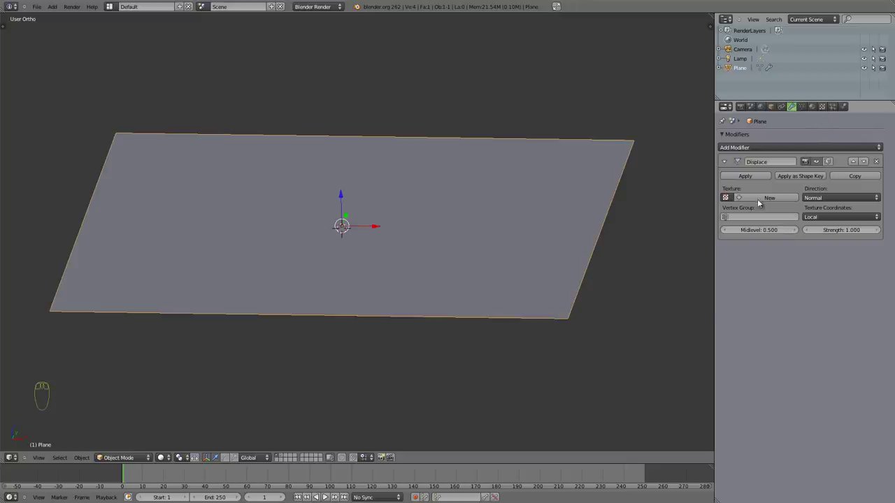
drag(773, 199, 737, 199)
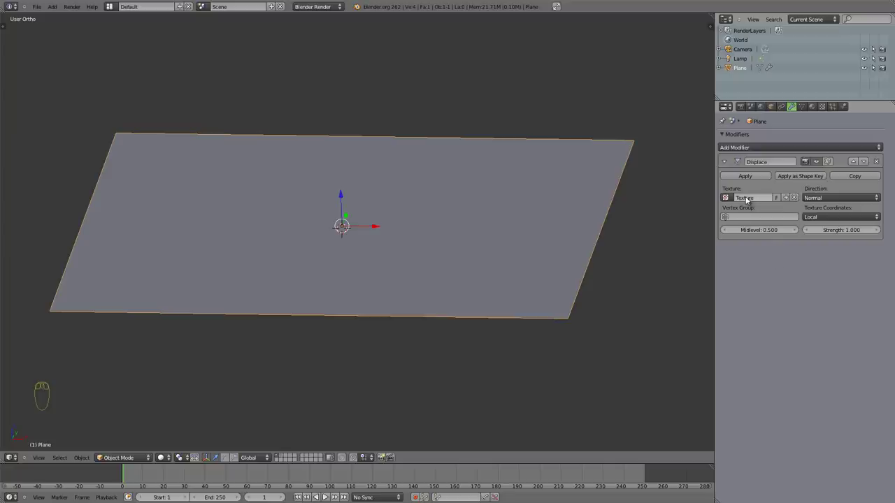
drag(823, 109, 725, 161)
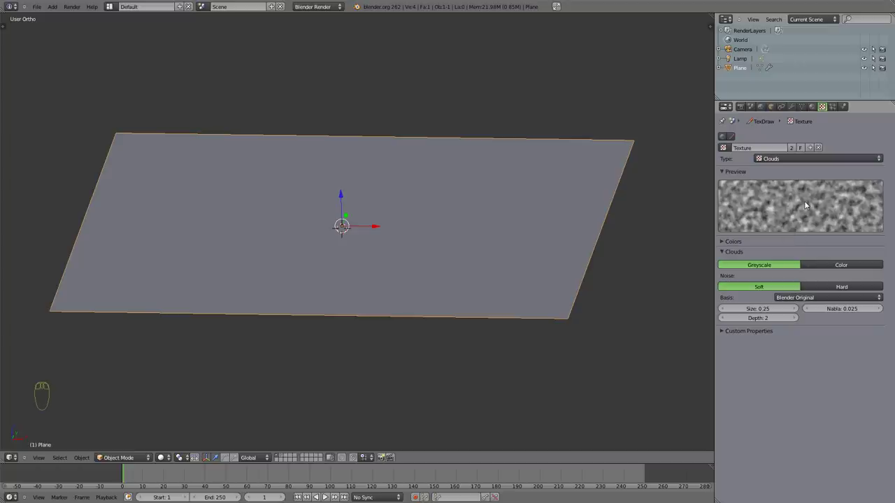
drag(314, 188, 302, 165)
drag(355, 196, 821, 149)
drag(821, 149, 763, 239)
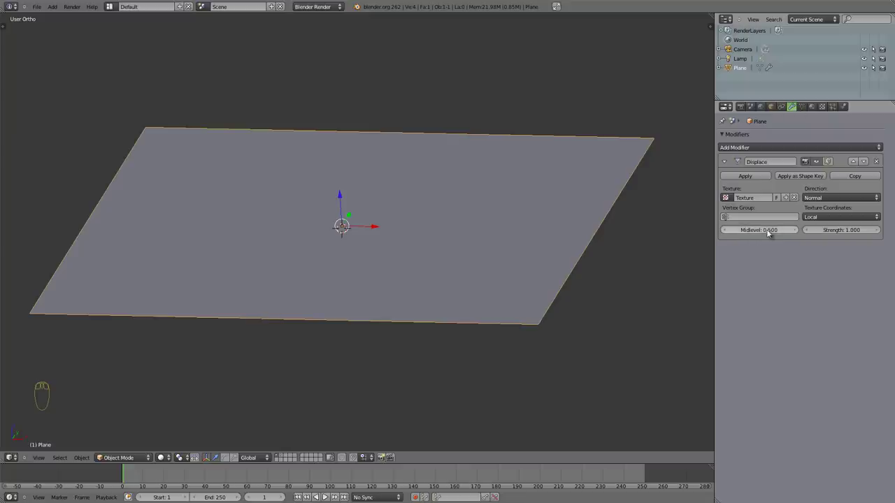
Step: Show the modifier in Edit Mode and view the still-flat plane from the front
drag(818, 164, 398, 263)
key(KP_1)
scroll(up, 3)
drag(247, 201, 398, 202)
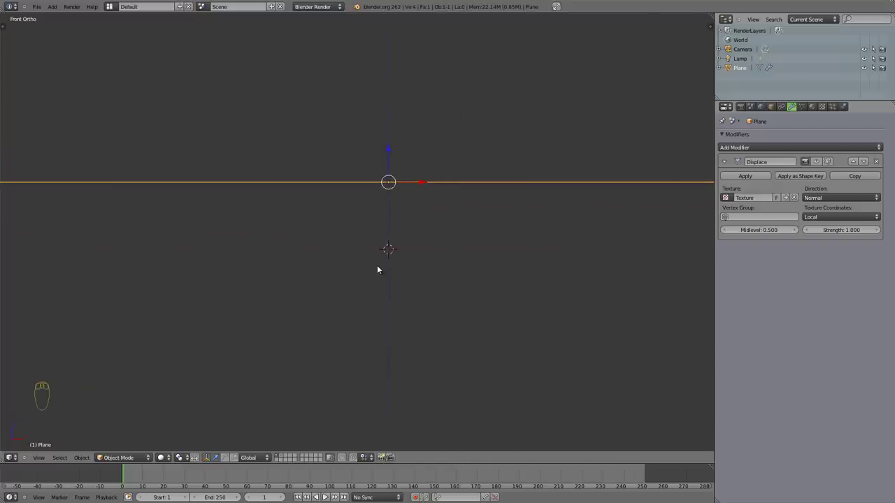
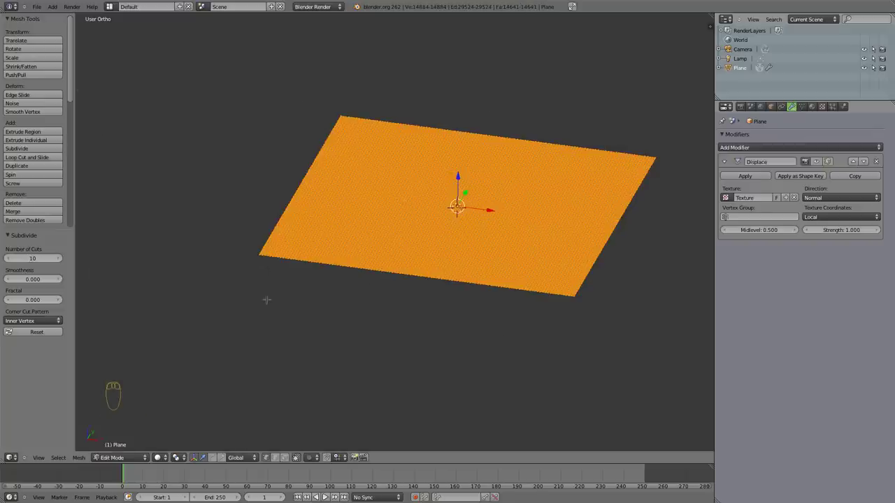
Step: Return to Object Mode and browse the Texture settings for the displacement
key(Tab)
drag(377, 239, 820, 164)
drag(820, 164, 342, 162)
drag(344, 156, 360, 255)
key(t)
middle_click(362, 229)
scroll(down, 3)
drag(314, 200, 191, 159)
Step: Change the displacement texture type to a Blend gradient, ramping the plane
key(t)
drag(17, 127, 394, 302)
key(t)
drag(361, 258, 331, 219)
drag(348, 244, 273, 243)
drag(480, 273, 368, 195)
drag(291, 374, 820, 133)
drag(826, 109, 788, 179)
drag(373, 254, 216, 130)
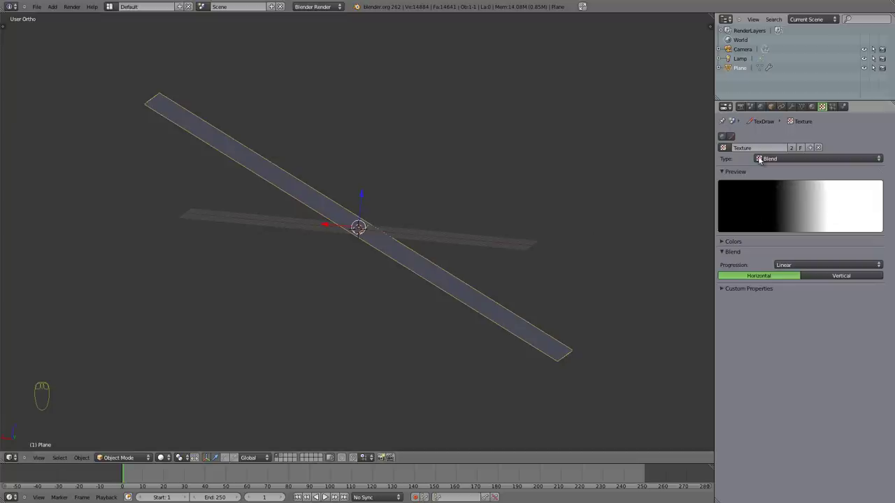
Step: Switch the displacement texture type to Wood and inspect the waves
drag(815, 163, 671, 291)
drag(455, 220, 347, 159)
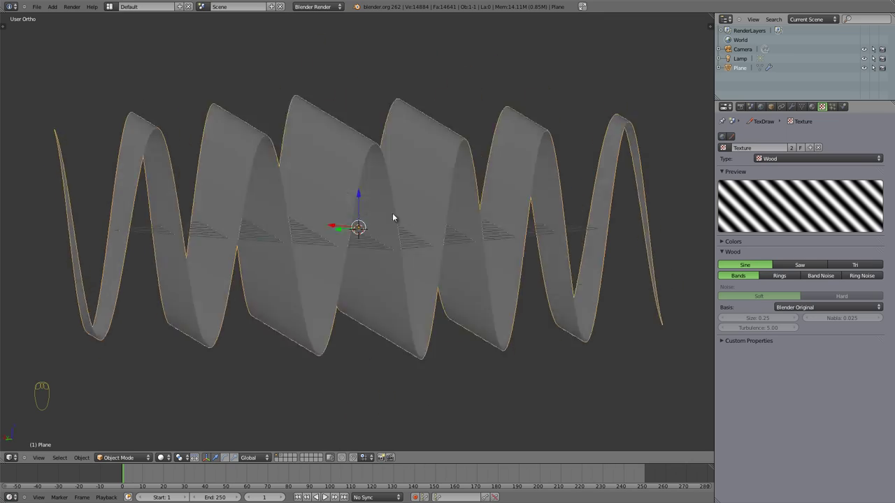
drag(443, 236, 477, 284)
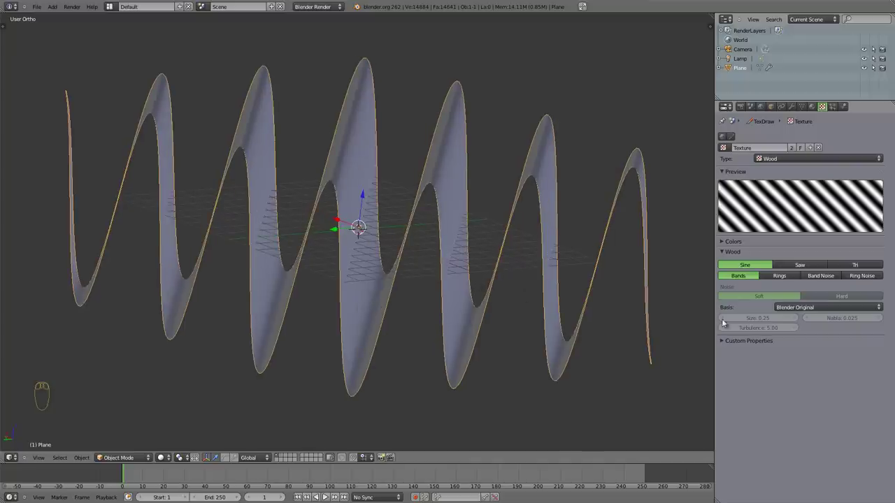
drag(789, 277, 348, 360)
Step: Set the Wood pattern to Rings with Ring Noise, forming concentric ridges
drag(370, 153, 355, 316)
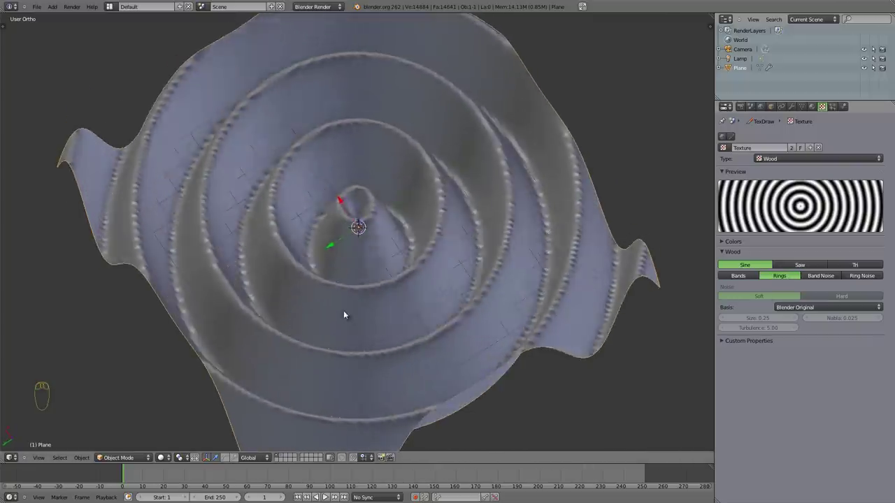
drag(381, 372, 508, 397)
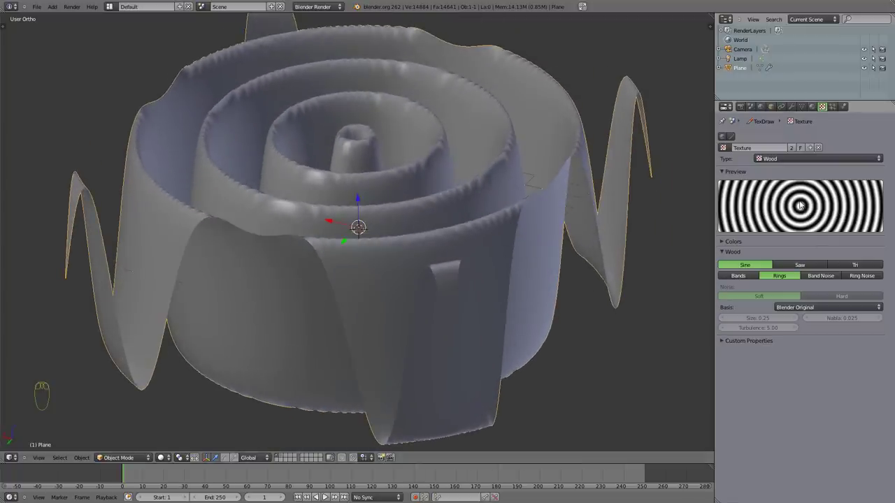
drag(727, 230, 728, 230)
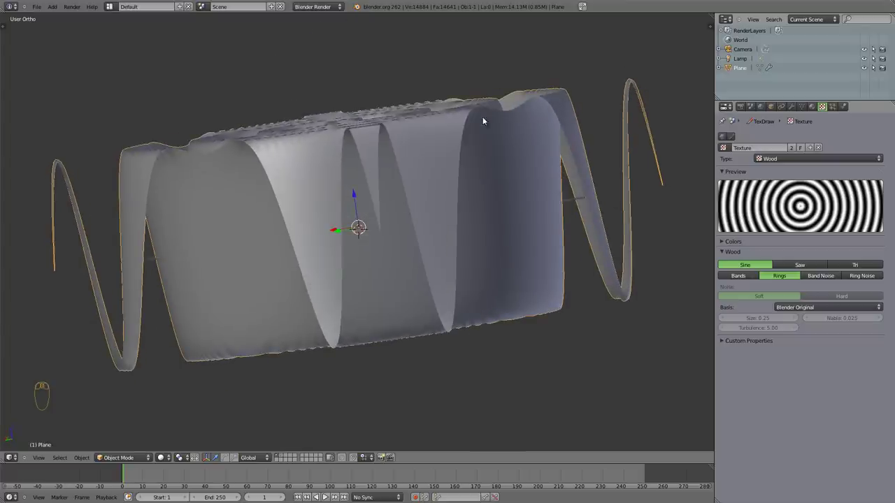
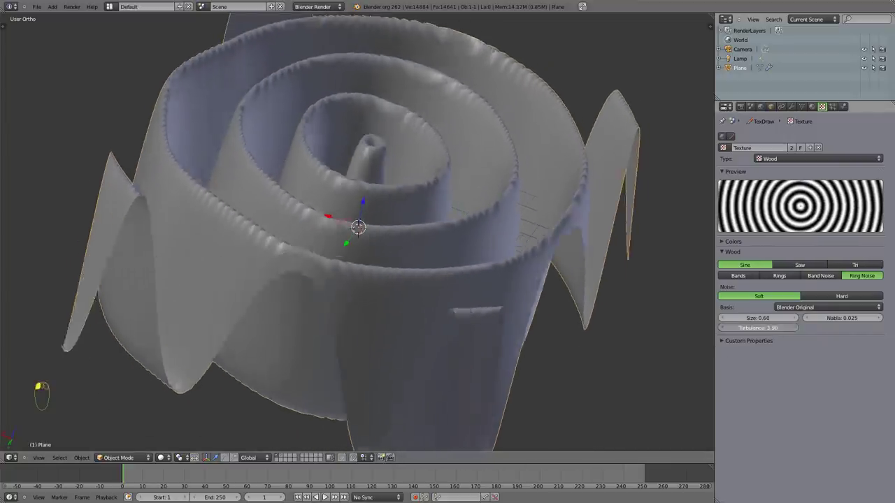
Step: Raise the Wood texture Turbulence to 23.90, inspect the jagged ridges, and return to Modifiers
drag(312, 162, 295, 235)
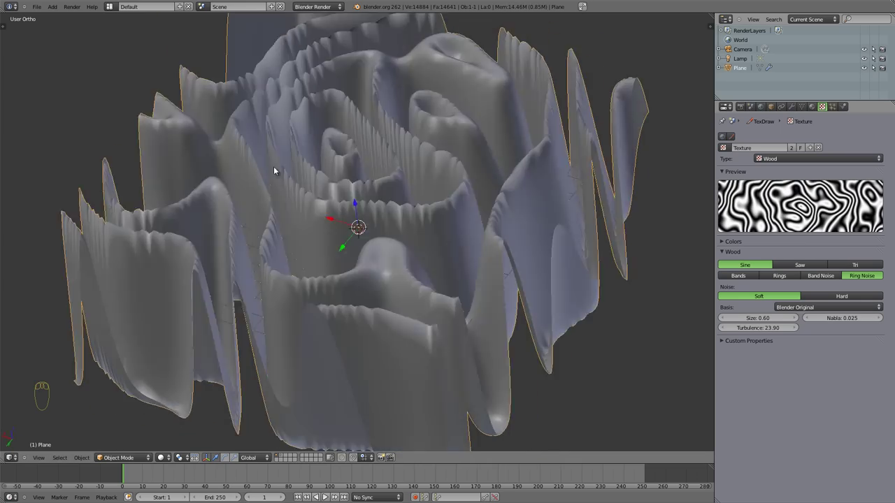
drag(346, 355, 725, 244)
drag(724, 244, 358, 324)
drag(346, 259, 808, 286)
drag(809, 286, 247, 186)
drag(246, 186, 331, 186)
drag(274, 151, 857, 284)
drag(857, 285, 306, 201)
drag(306, 201, 794, 105)
drag(793, 105, 860, 232)
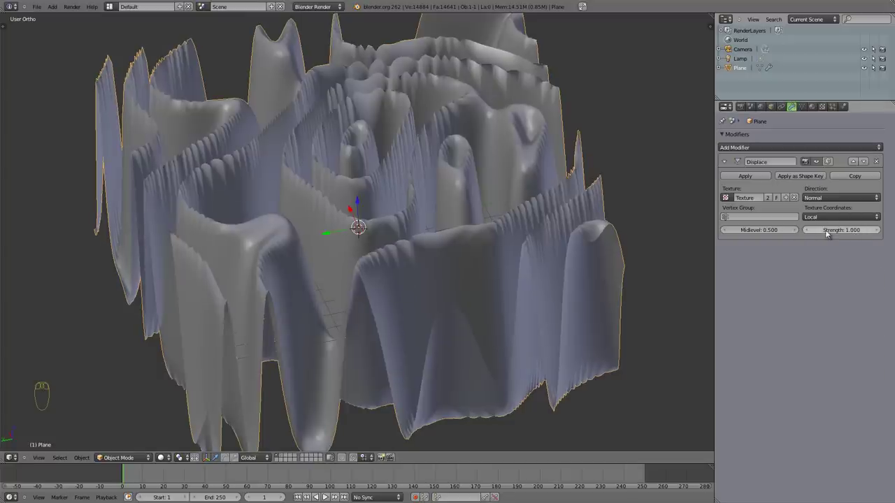
Step: Lower the Displace Strength to 0.100 for gentle ripples
drag(807, 232, 360, 299)
drag(292, 340, 334, 339)
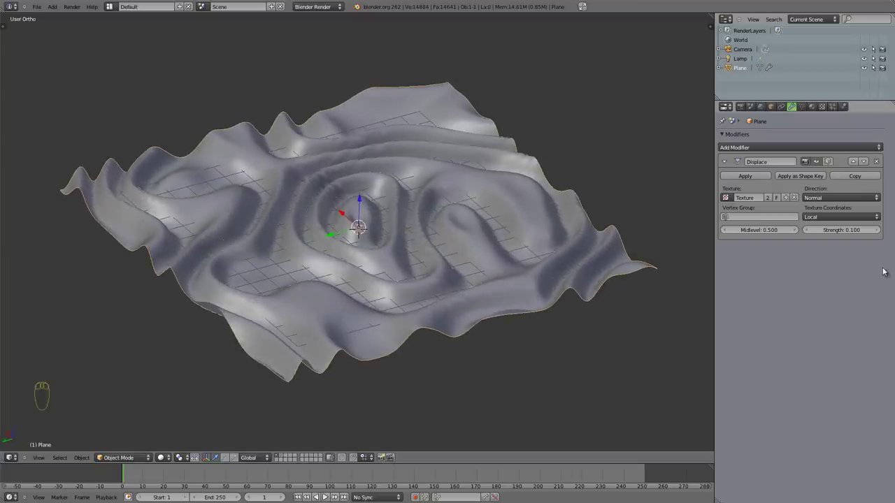
drag(321, 290, 440, 297)
Step: Switch to front view, zoom in and enter Edit Mode on the plane
key(KP_1)
scroll(up, 3)
drag(365, 249, 353, 310)
key(Tab)
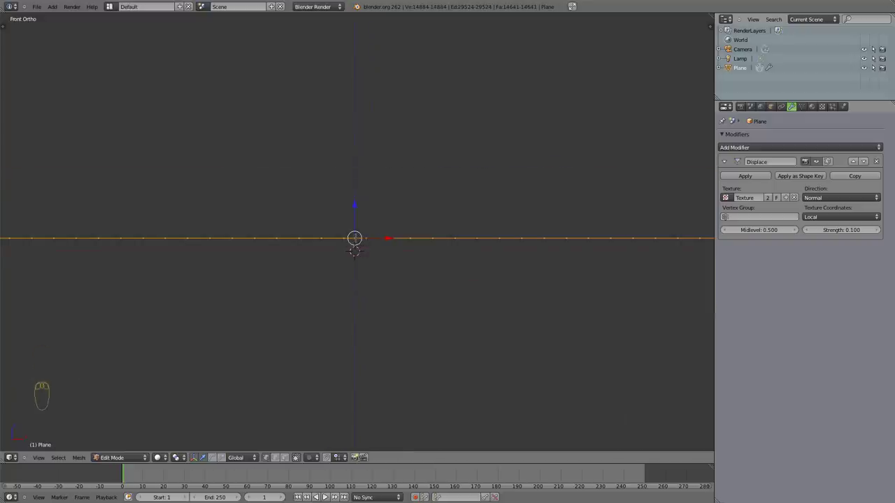
Step: Try Displace Midlevel at 0 and 1 while viewing the rippled plane
key(Tab)
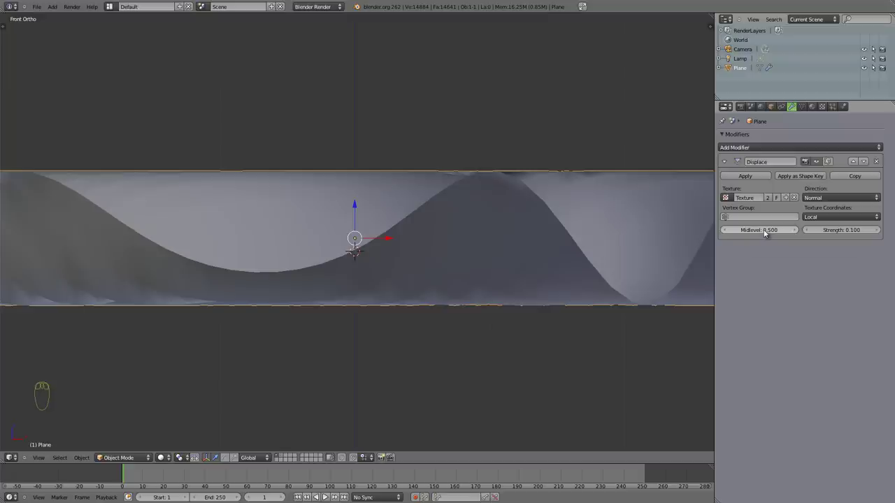
drag(727, 231, 368, 244)
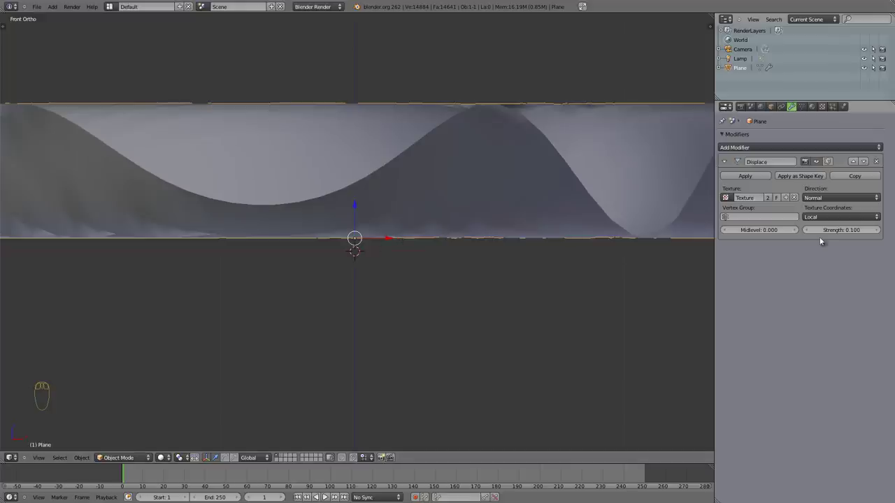
drag(798, 231, 374, 241)
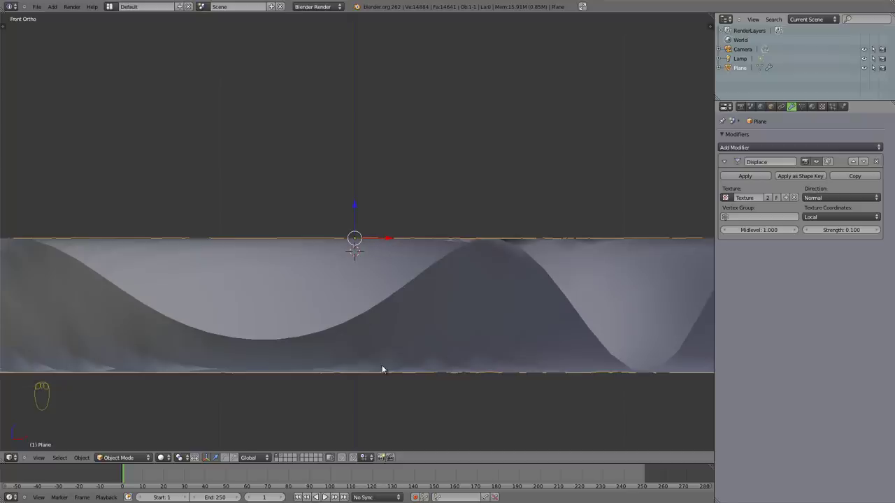
drag(727, 231, 277, 278)
right_click(311, 236)
middle_click(309, 275)
right_click(305, 276)
Step: Try X displacement direction and orbit to inspect the sideways ripple
drag(298, 280, 245, 239)
scroll(down, 3)
drag(251, 238, 330, 270)
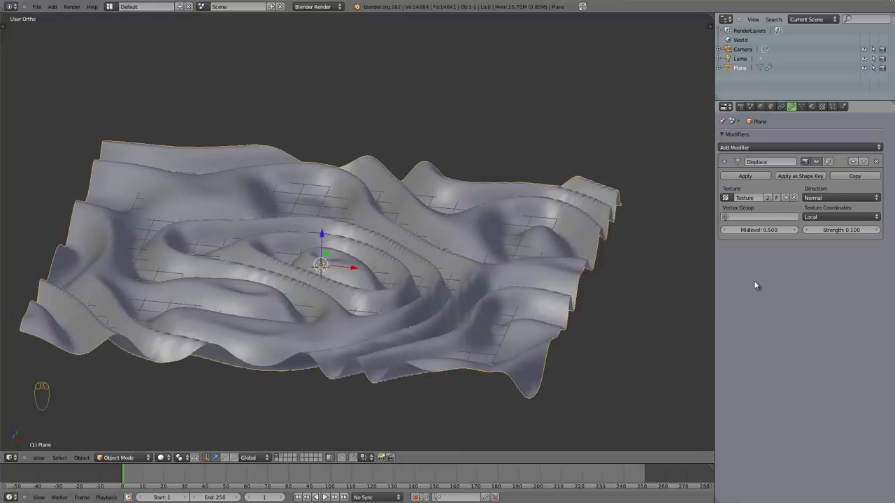
drag(307, 209, 822, 196)
drag(850, 198, 827, 175)
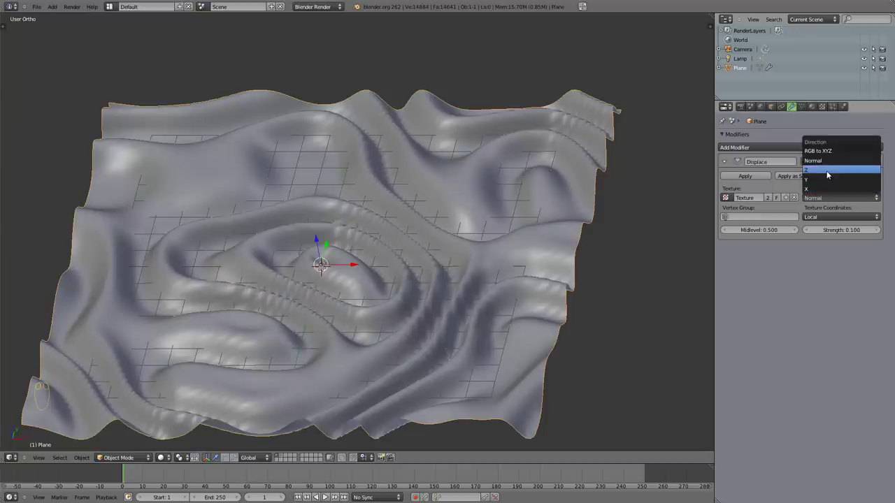
drag(336, 279, 831, 197)
drag(836, 193, 336, 329)
drag(309, 202, 401, 355)
Step: Undo a stray rotation and switch the Displace direction to Y
key(r)
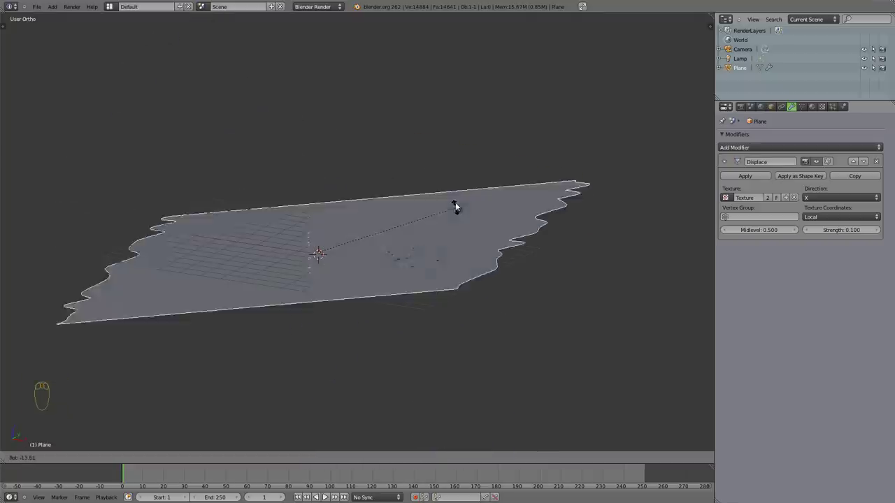
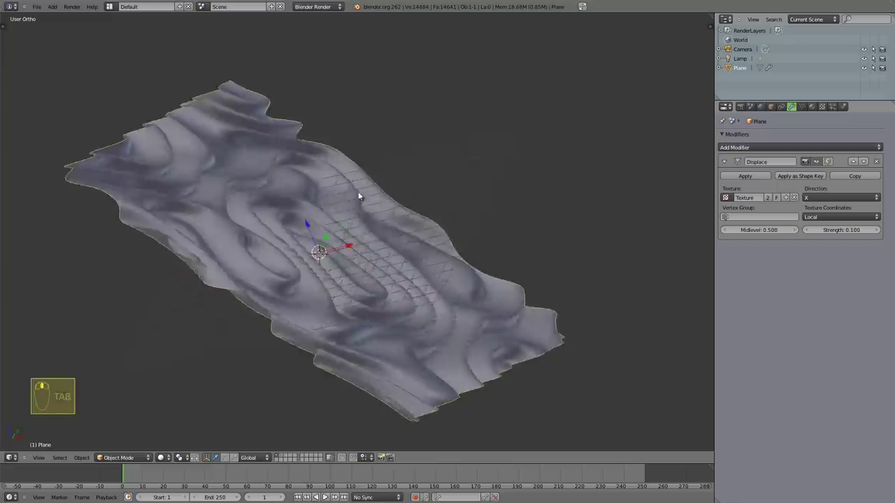
key(ctrl+z)
drag(462, 242, 824, 197)
drag(824, 197, 307, 265)
drag(318, 171, 816, 199)
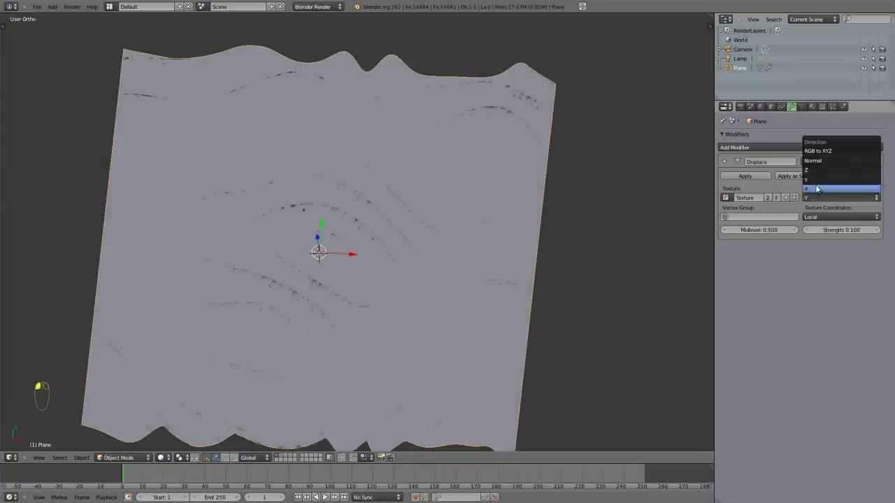
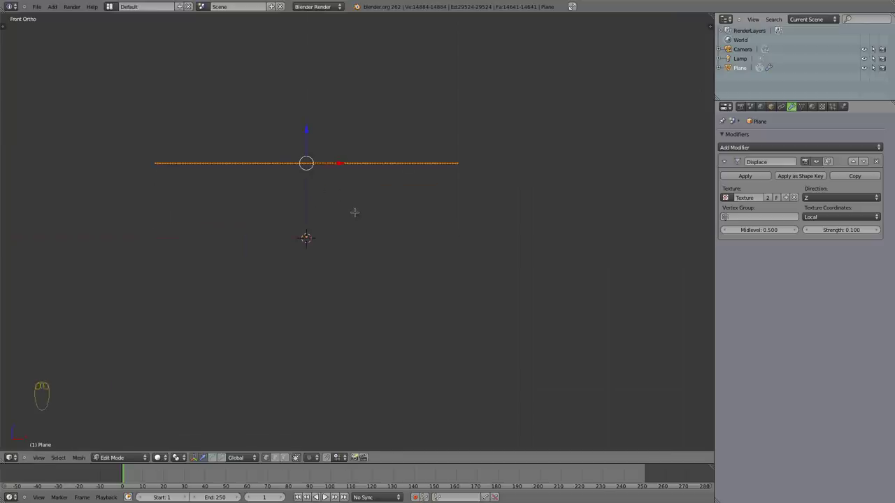
Step: Warp the raised plane into an arch along both axes with Shift+W
key(shift+w)
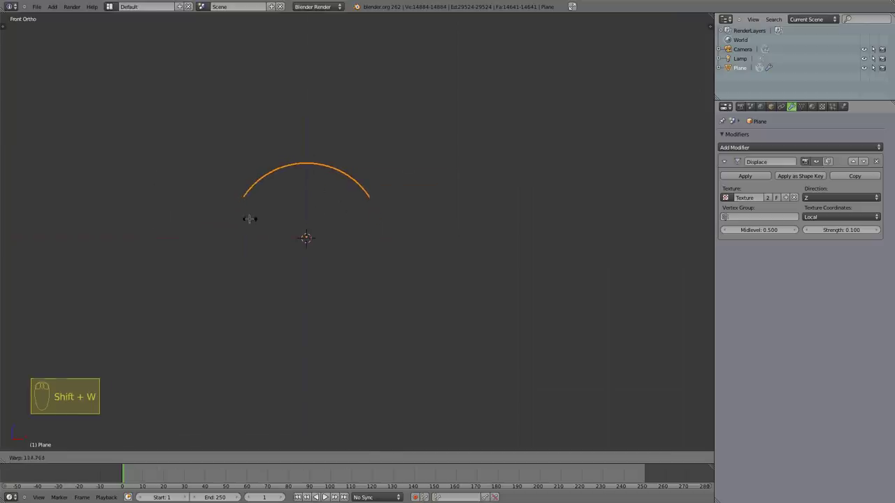
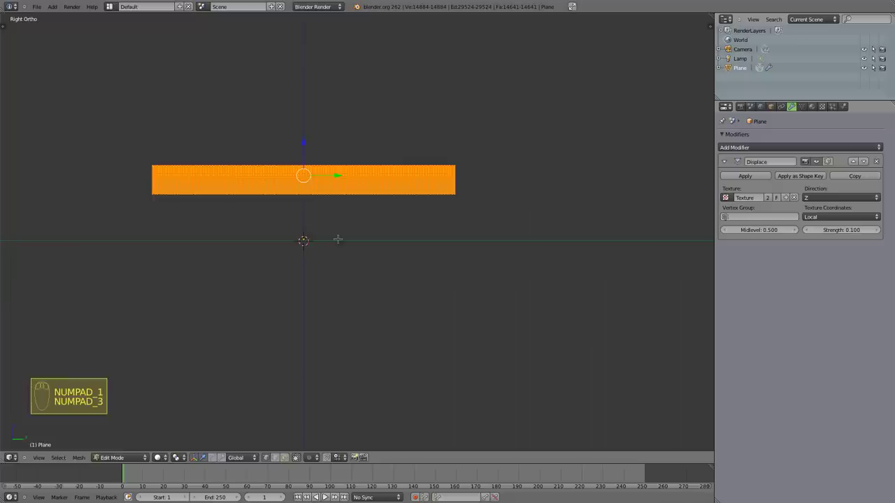
key(shift+w)
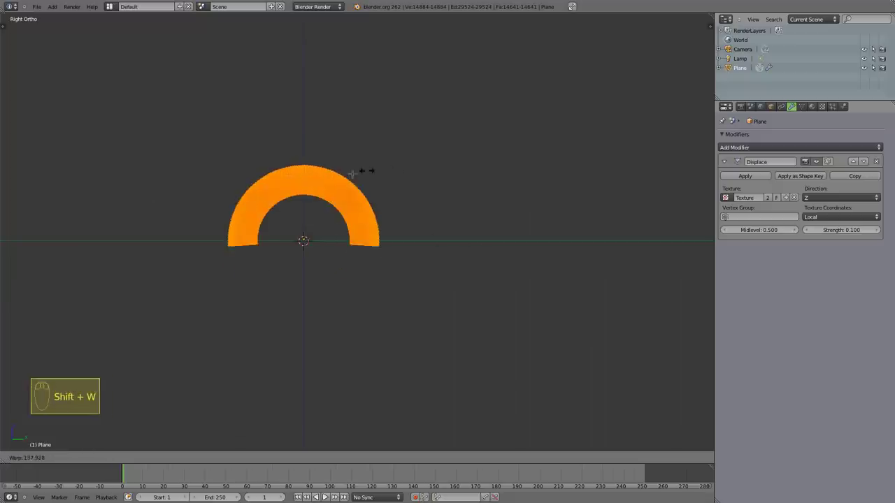
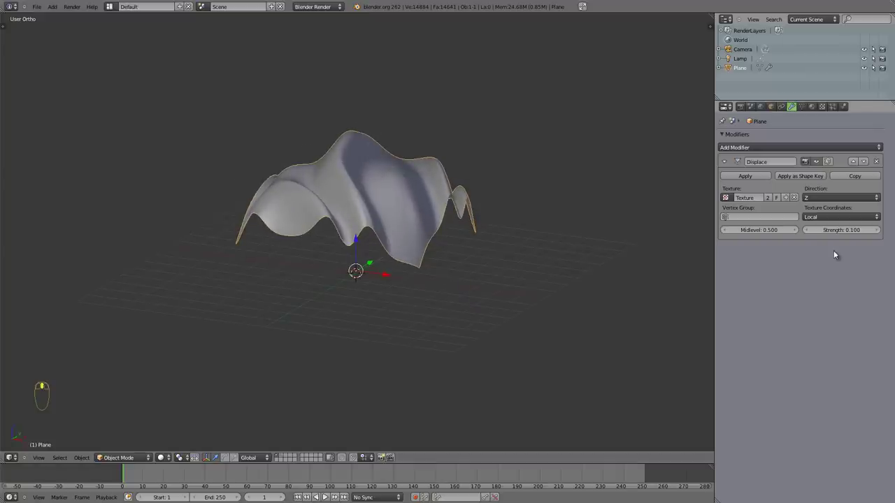
Step: Lower the Displace modifier's Midlevel to 0.000 and check the plane from the front
middle_click(766, 231)
drag(766, 232, 827, 200)
drag(408, 206, 477, 230)
key(KP_1)
key(z)
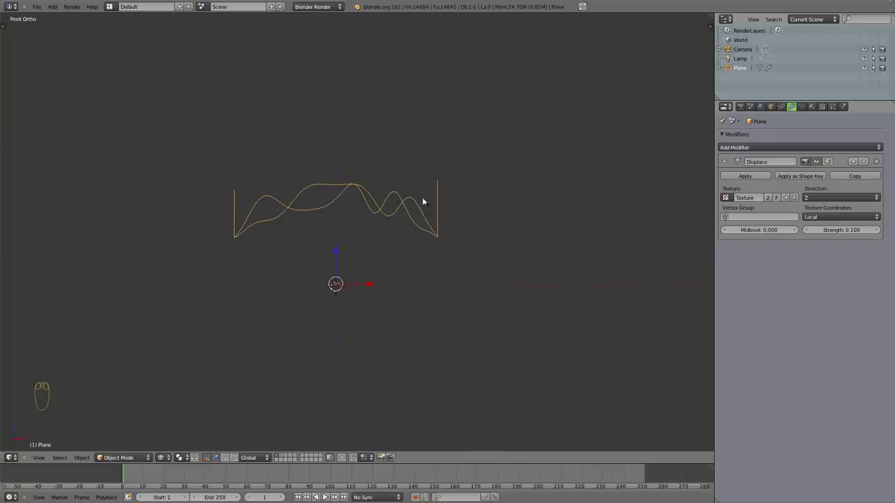
Step: Compare displacement Direction Z against Normal and leave it on Normal
drag(838, 199, 838, 161)
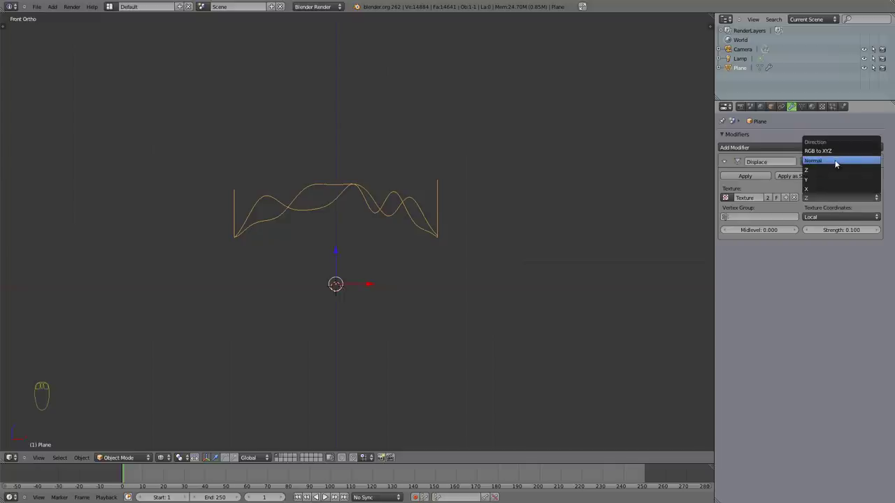
key(z)
drag(370, 189, 340, 245)
drag(336, 238, 447, 216)
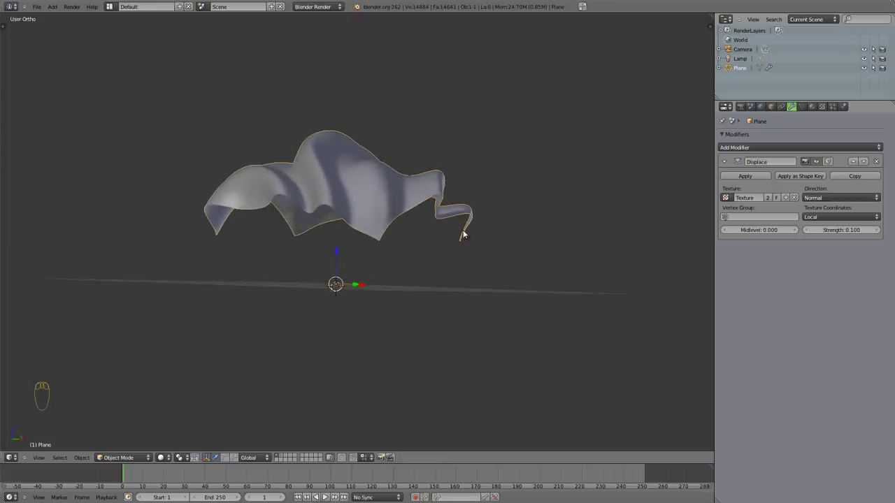
drag(828, 200, 460, 225)
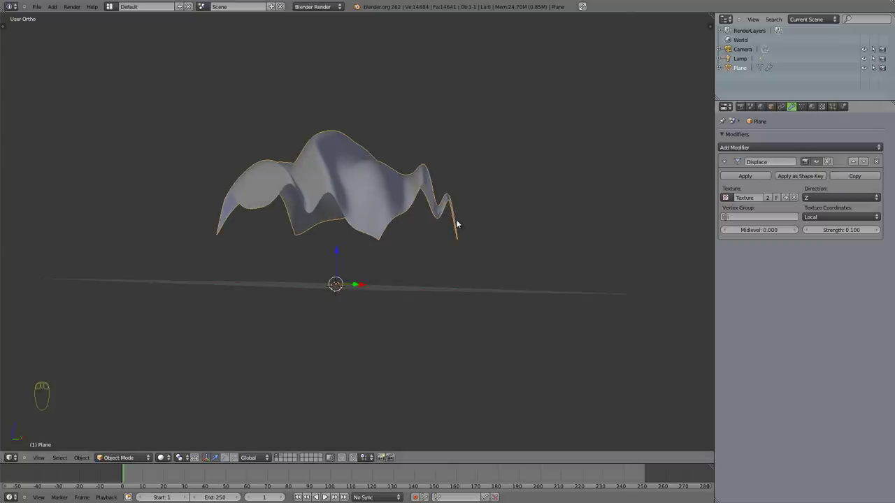
drag(820, 198, 818, 196)
drag(401, 207, 778, 225)
key(Tab)
Step: Change the displacement texture type from Wood to Magic
key(Tab)
drag(826, 108, 799, 163)
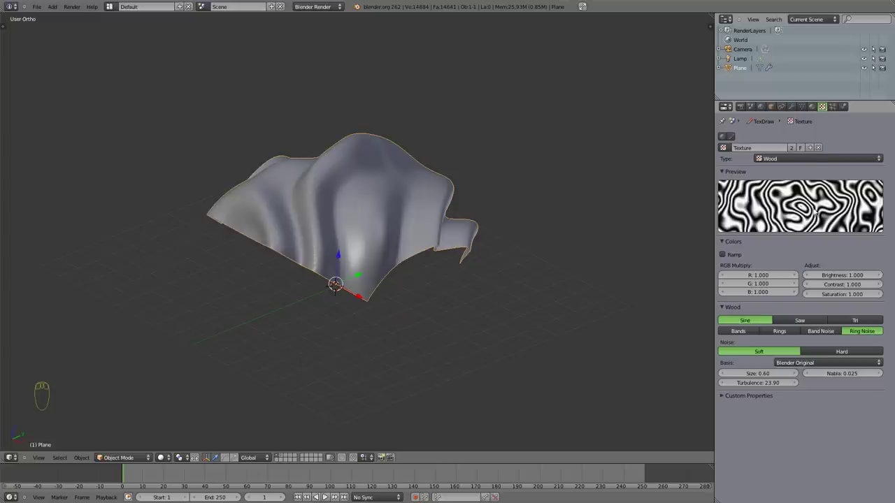
drag(805, 160, 810, 211)
drag(289, 205, 725, 322)
drag(728, 322, 292, 186)
middle_click(272, 195)
middle_click(291, 186)
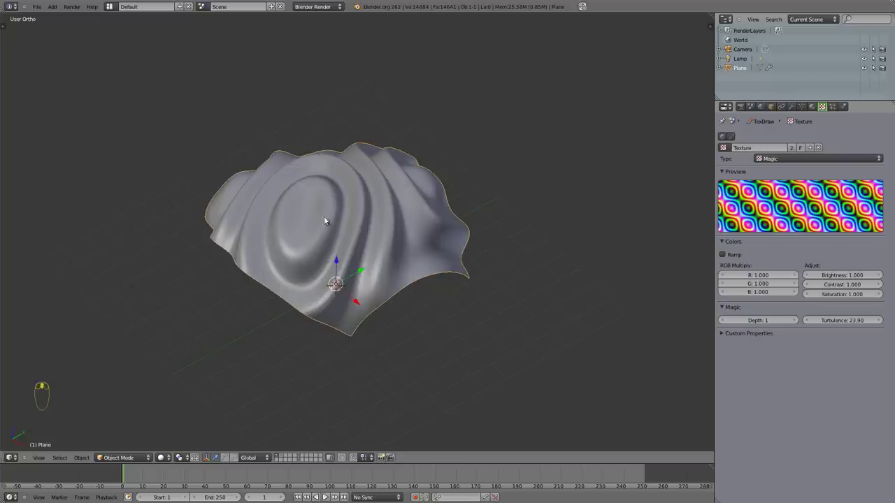
Step: Give the Magic texture Depth 2 and Turbulence 15.00, then return to the modifier settings
drag(848, 318, 845, 319)
click(844, 319)
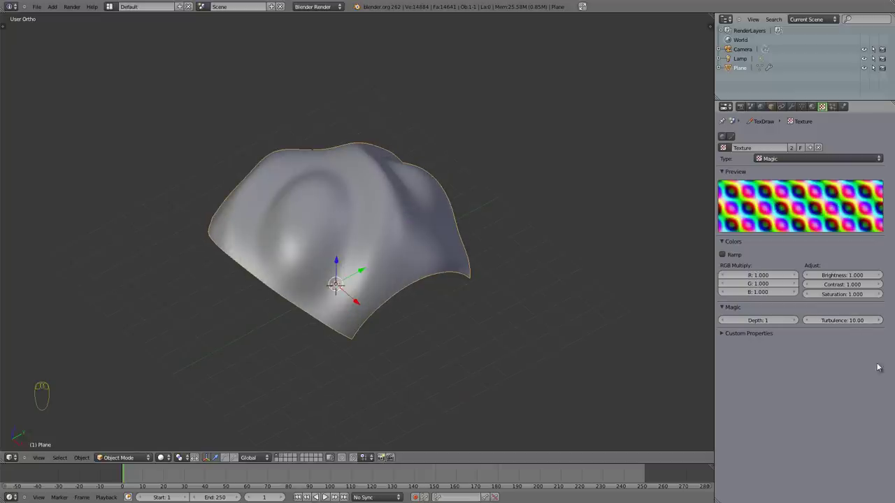
drag(836, 320, 826, 328)
drag(817, 228, 817, 223)
drag(733, 224, 835, 207)
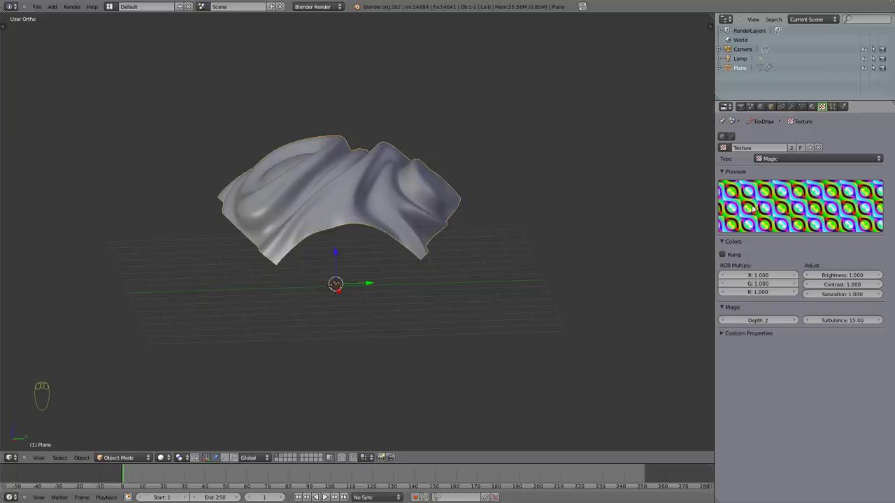
drag(358, 210, 791, 109)
Step: Set the Displace direction to RGB to XYZ and inspect the folded, layered plane up close
drag(360, 188, 839, 312)
drag(791, 108, 842, 151)
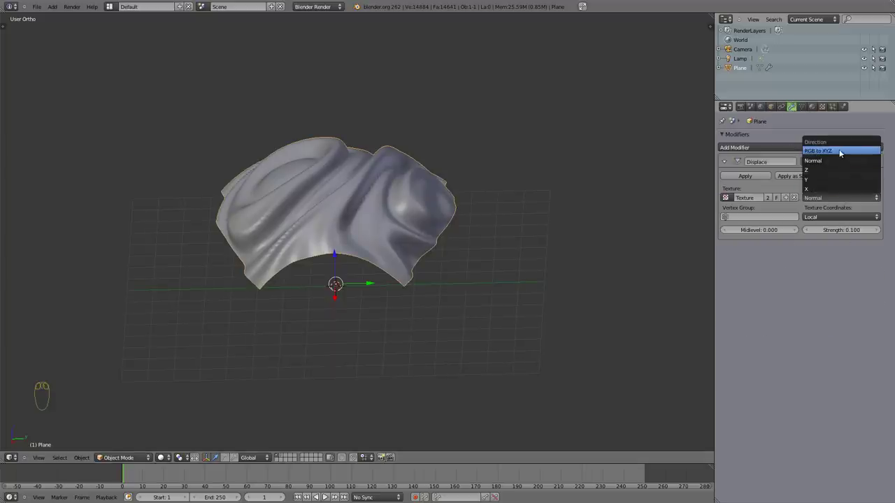
drag(356, 181, 253, 236)
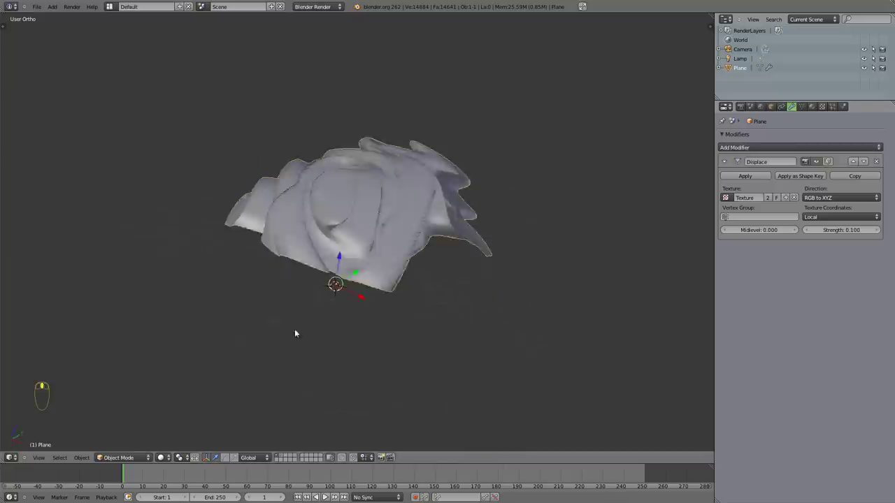
drag(399, 197, 323, 209)
drag(532, 327, 358, 102)
drag(312, 163, 407, 228)
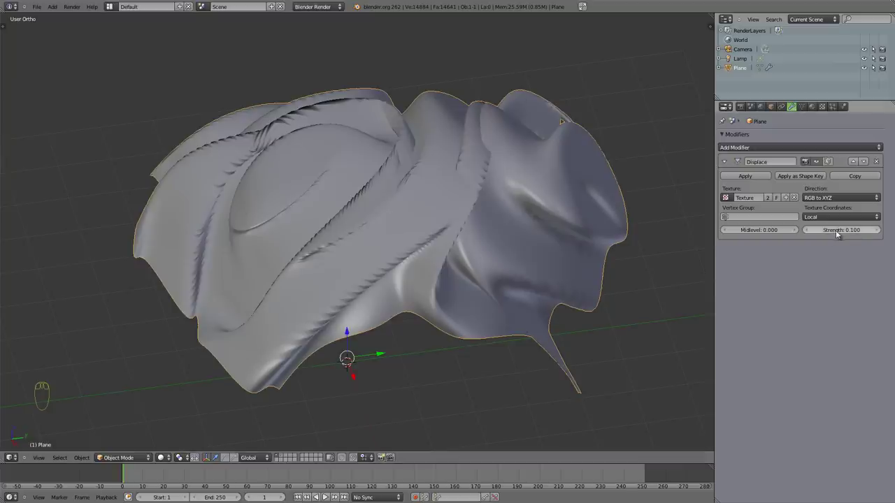
drag(373, 227, 392, 175)
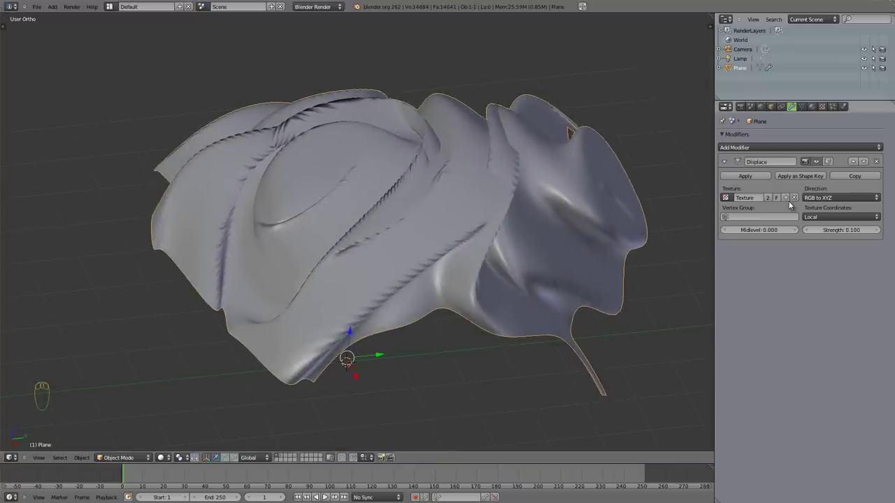
Step: Add a Subsurf level, switch displacement back to Normal, and remove the Subsurf again
key(ctrl+2)
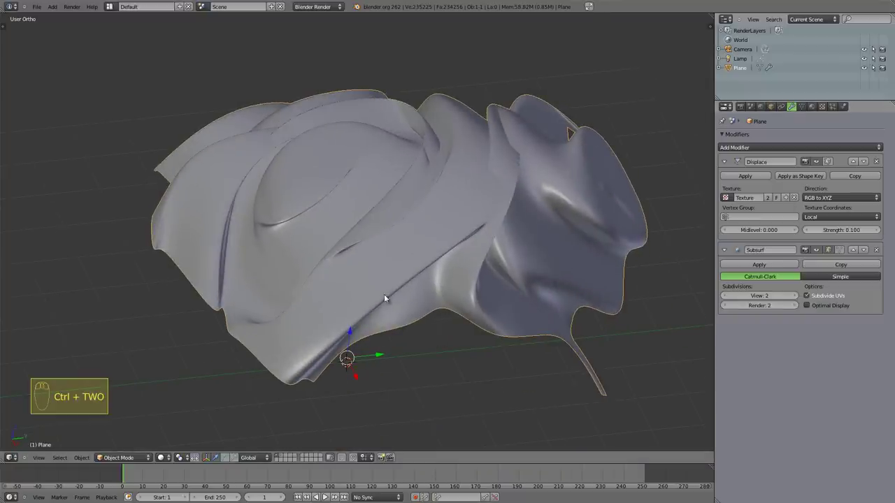
drag(447, 327, 393, 297)
drag(299, 328, 881, 252)
drag(870, 247, 318, 174)
drag(318, 173, 879, 251)
key(ctrl+2)
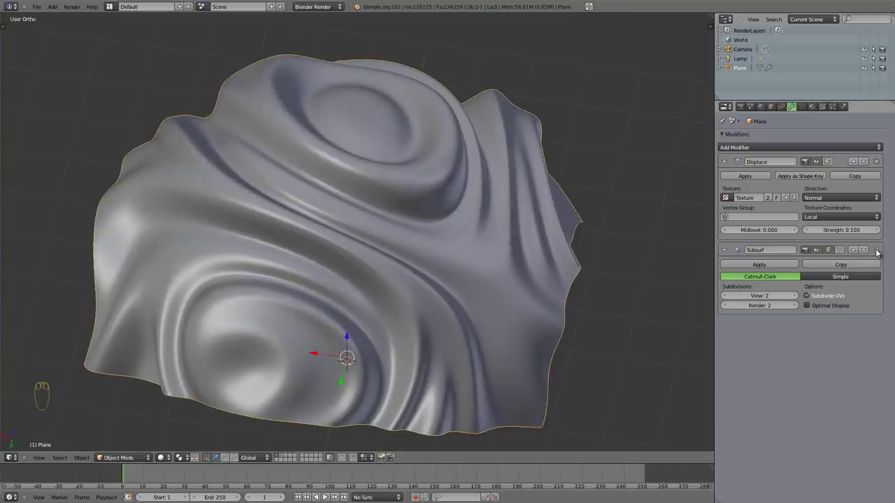
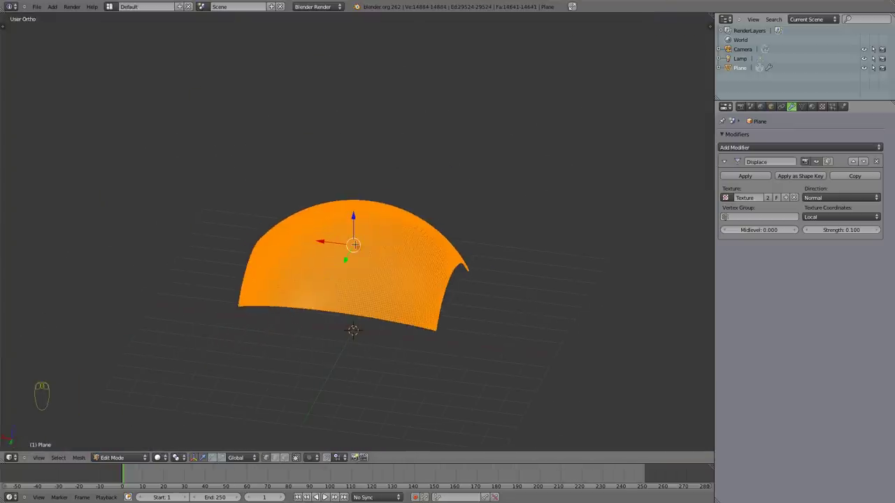
Step: Map the displacement texture in Global coordinates and inspect the spiky result
key(Tab)
drag(411, 328, 837, 215)
drag(842, 215, 825, 200)
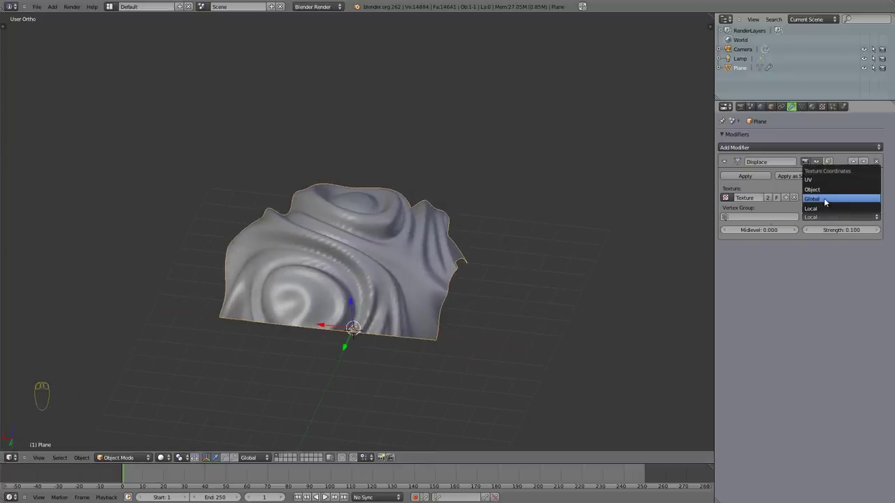
drag(353, 253, 347, 260)
drag(441, 306, 352, 337)
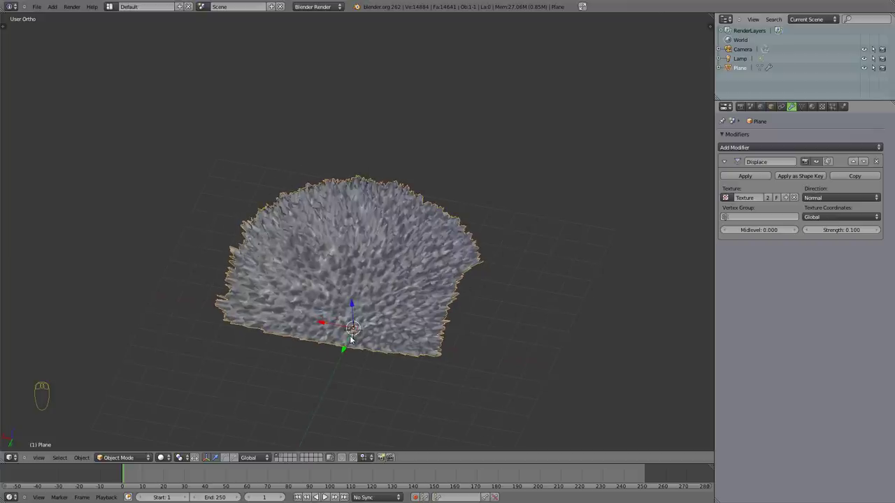
key(s)
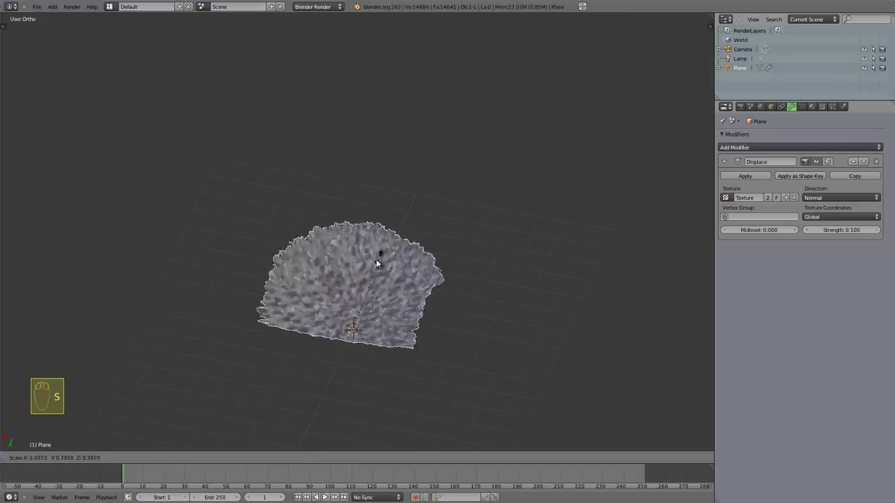
drag(348, 306, 486, 241)
key(s)
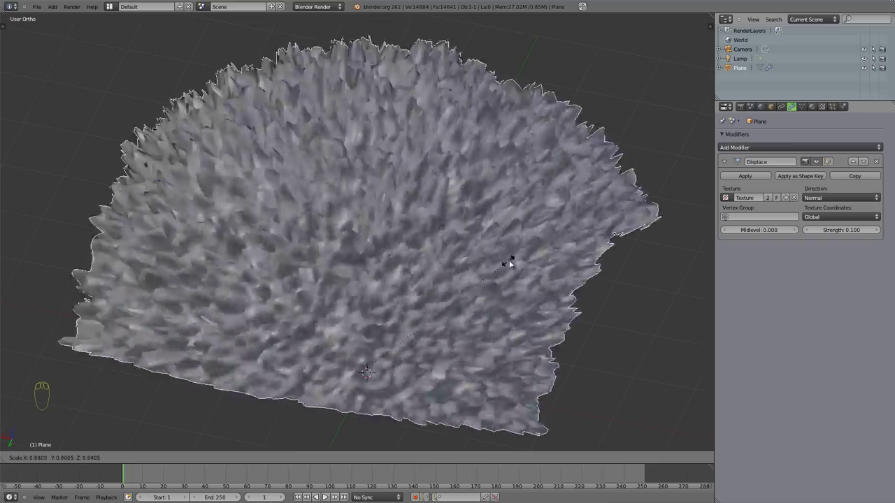
Step: Lower the Displace modifier Strength to 0.010 so only fine ripples remain
drag(532, 251, 805, 231)
drag(836, 229, 838, 231)
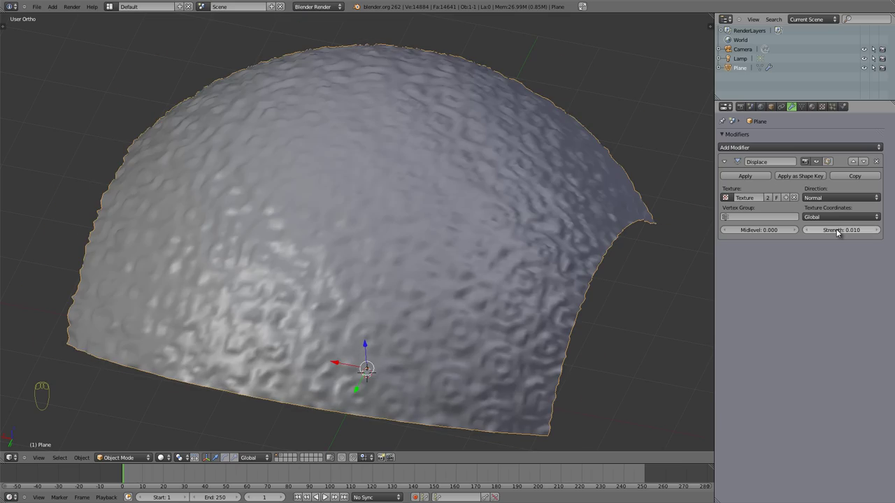
drag(340, 285, 494, 218)
key(s)
key(s)
Step: Browse the texture Type choices for the Magic displacement texture
scroll(up, 3)
middle_click(491, 219)
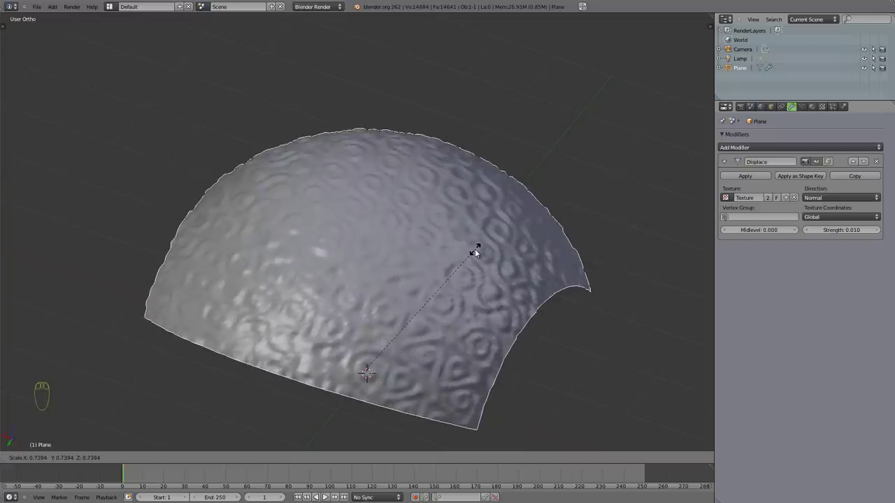
drag(825, 104, 803, 157)
drag(803, 157, 736, 206)
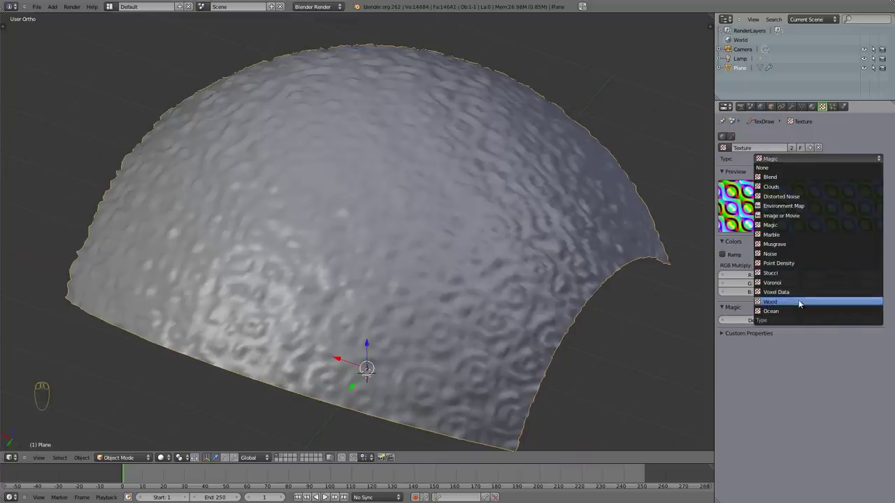
Step: Switch the displacement texture to Wood with Ring Noise, embossing wormy ripples on the dome
drag(346, 150, 371, 342)
middle_click(335, 218)
drag(342, 200, 757, 222)
drag(793, 109, 407, 180)
middle_click(757, 221)
Step: Set Texture Coordinates to Object, raise Strength to 0.210, and add an Empty with Shift+A
drag(713, 222, 831, 218)
drag(831, 219, 839, 188)
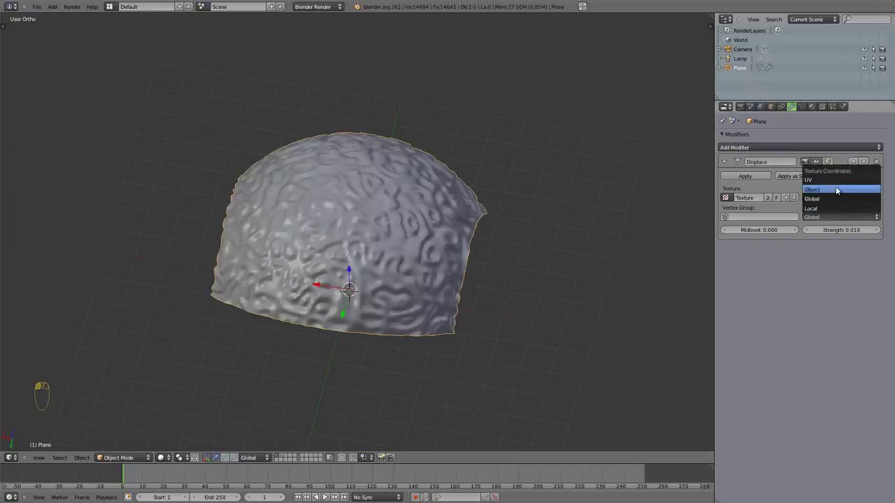
drag(366, 221, 884, 252)
drag(876, 241, 364, 117)
drag(350, 205, 441, 253)
key(shift+a)
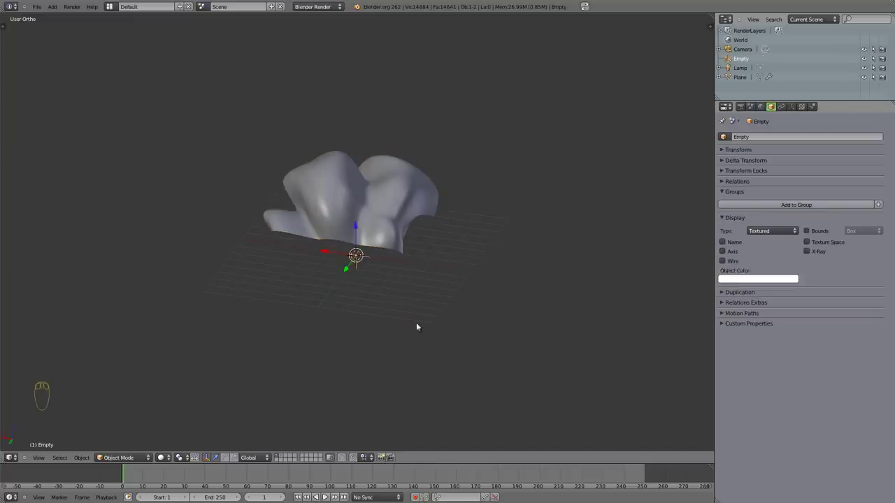
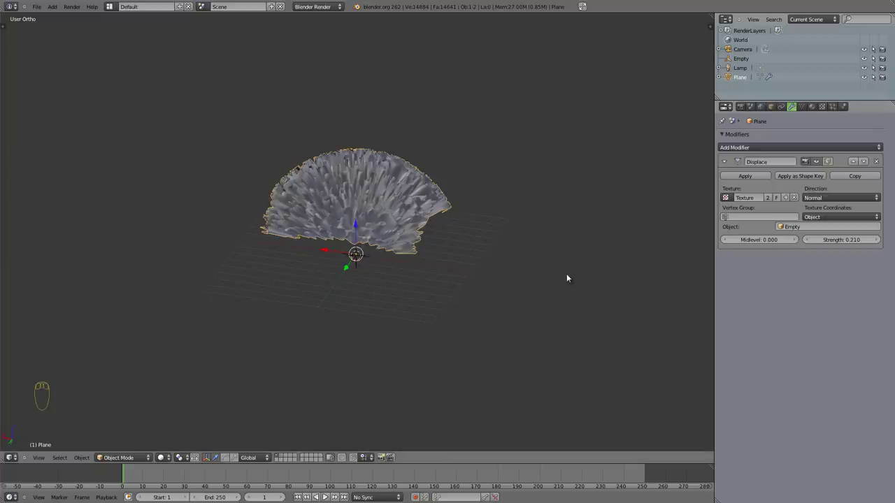
Step: Select the Empty and scale it to about 4.39, checking the value in the properties panel
drag(460, 201, 357, 168)
drag(360, 291, 498, 276)
key(s)
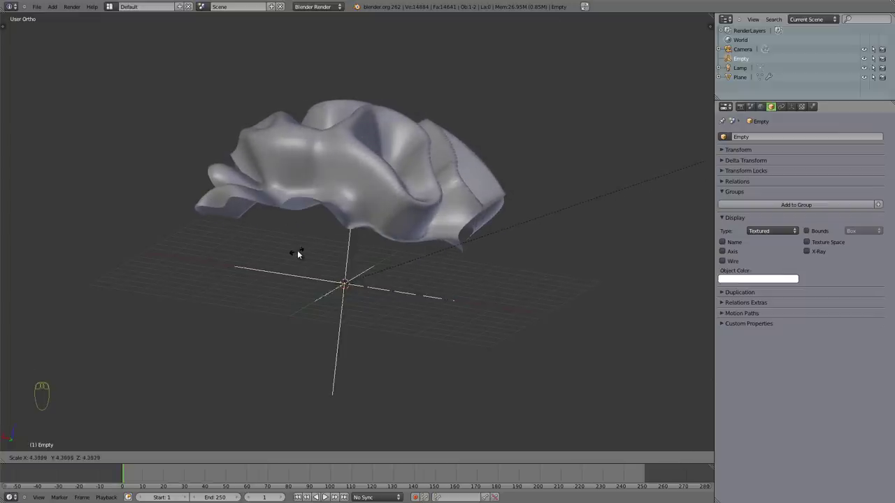
drag(300, 253, 370, 380)
drag(351, 216, 639, 17)
key(n)
drag(627, 21, 646, 136)
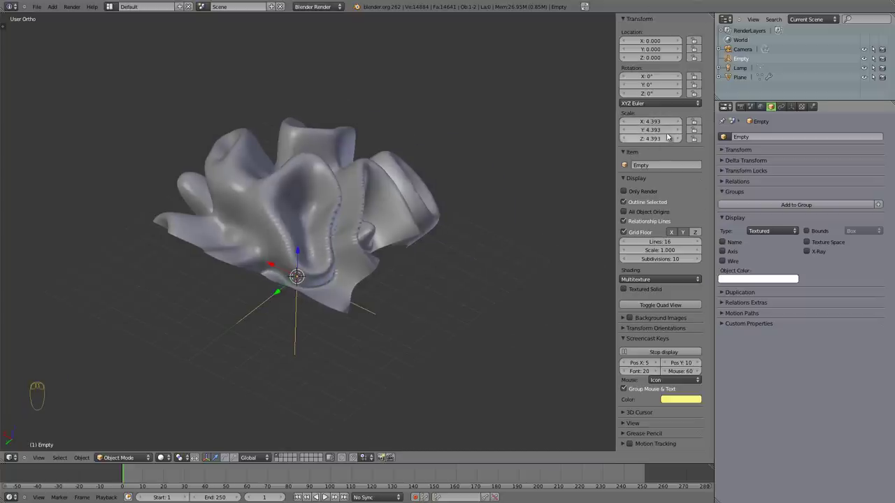
key(n)
Step: Rotate and rescale the Empty to morph the plane's displacement into large waves
drag(332, 303, 607, 209)
key(r)
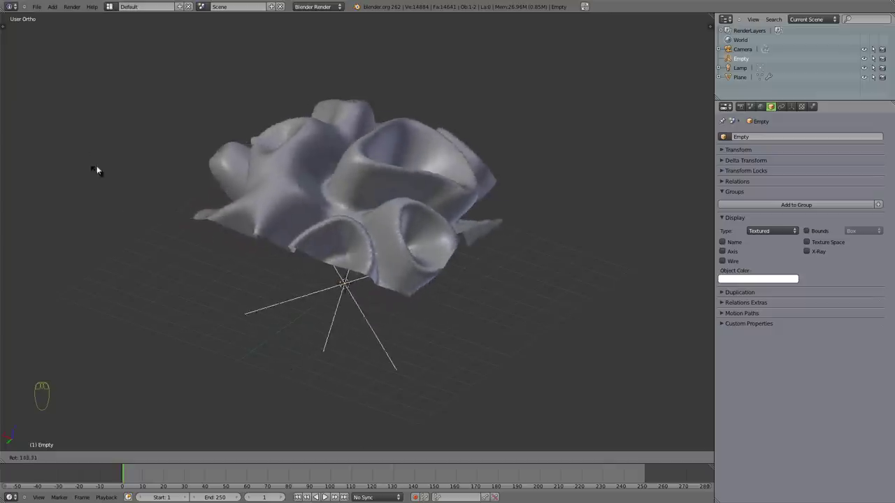
drag(399, 152, 411, 107)
key(r)
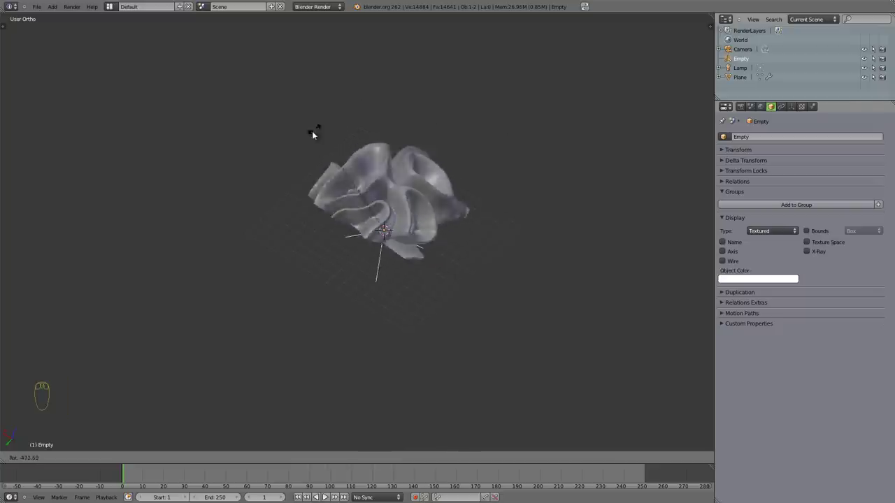
key(s)
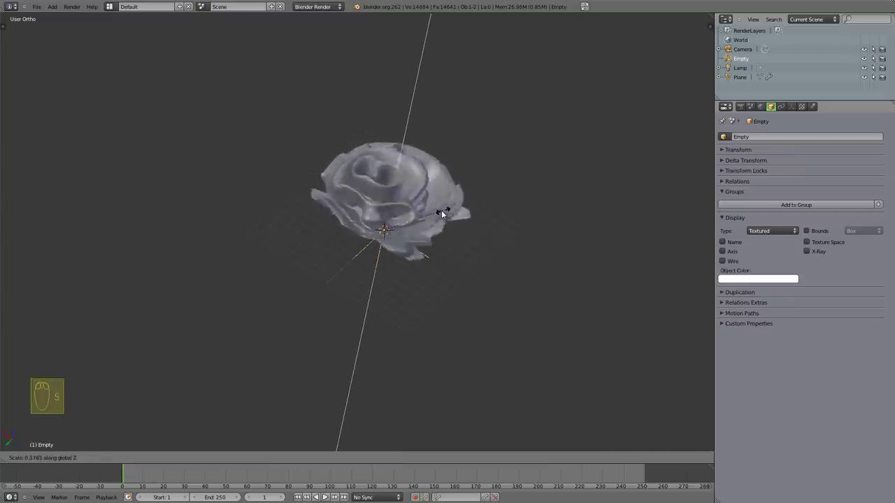
drag(434, 219, 576, 216)
middle_click(377, 216)
key(s)
Step: Scale the Empty further while inspecting the rose-like petal folds it creates
middle_click(575, 215)
drag(573, 218, 386, 354)
middle_click(386, 353)
drag(342, 360, 315, 243)
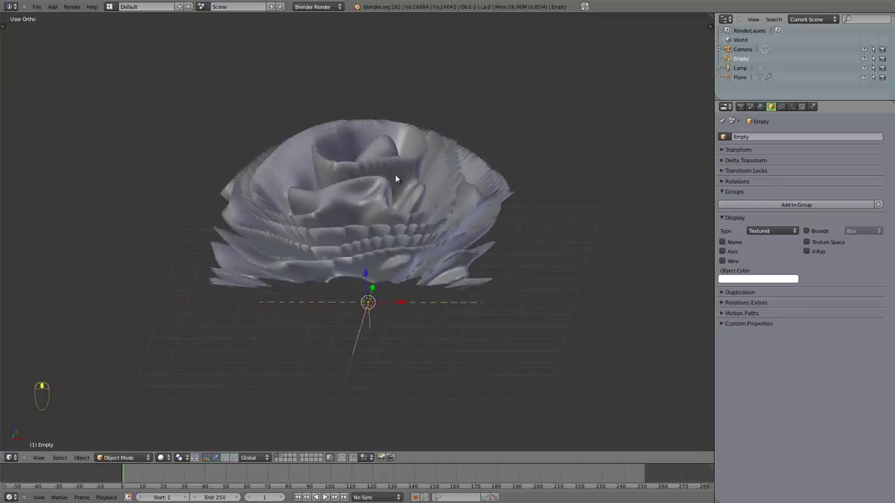
key(s)
middle_click(456, 296)
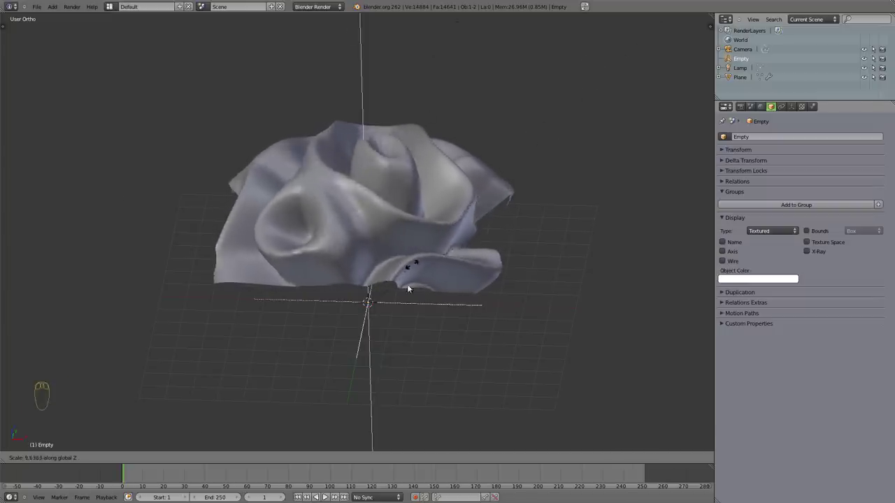
drag(242, 54, 303, 219)
key(s)
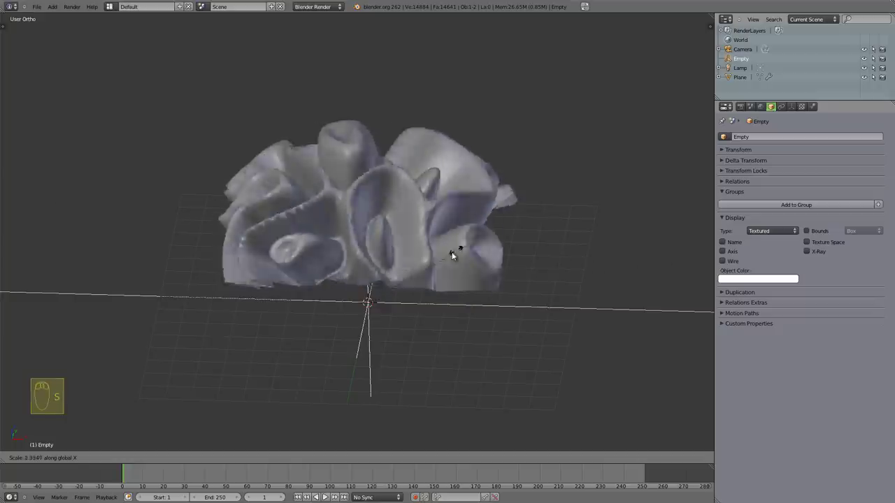
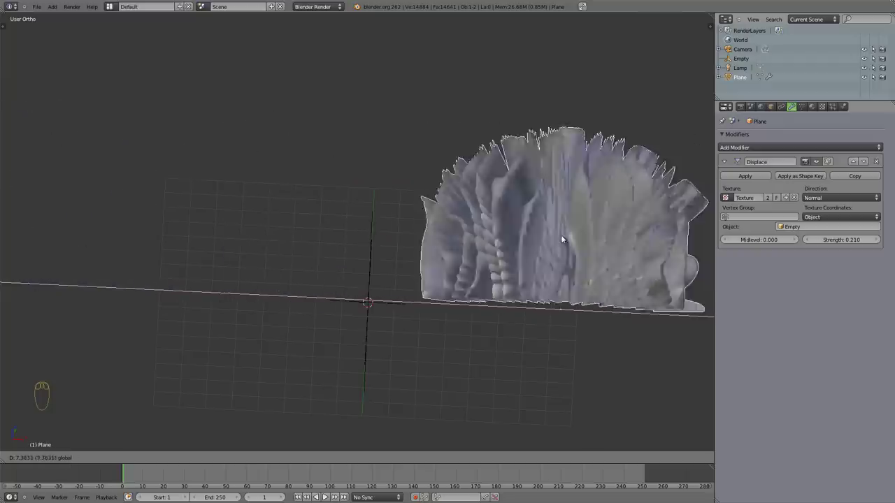
Step: Show the plane as a wireframe from above and move the Empty to reveal its jagged ring outline
key(Escape)
key(z)
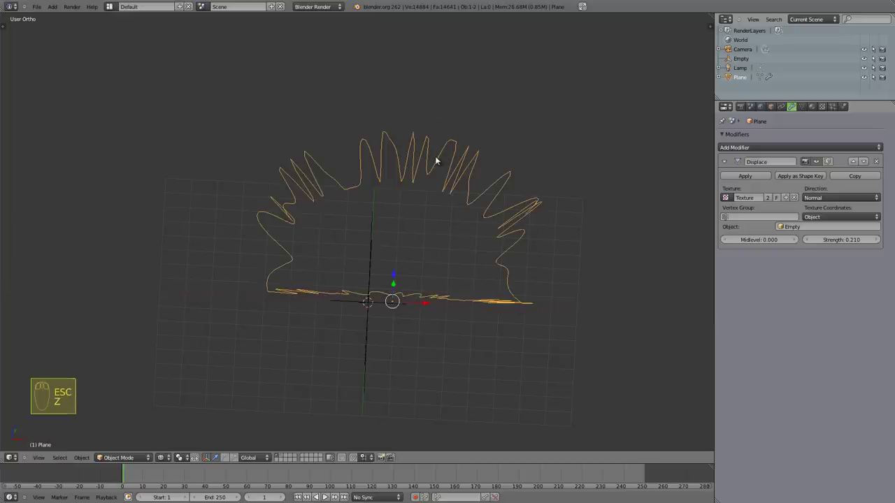
drag(394, 289, 423, 301)
drag(423, 301, 353, 306)
drag(350, 276, 364, 320)
key(g)
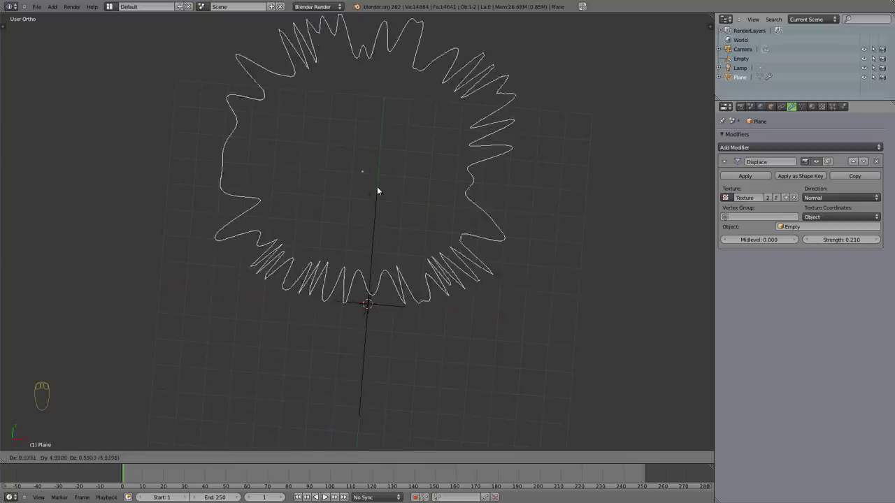
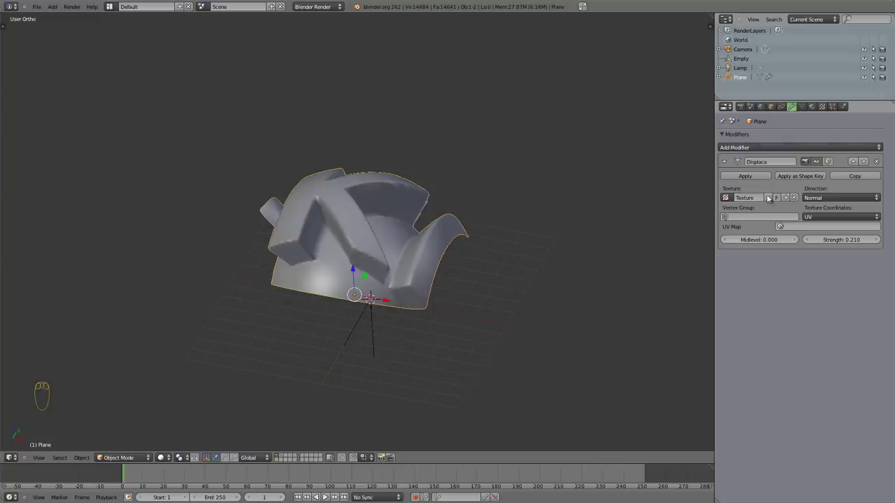
Step: Scale the Empty so rows of smaller PKB letters emboss the dome, and show the image texture settings
drag(353, 224, 843, 228)
drag(830, 214, 791, 242)
drag(347, 215, 537, 312)
key(s)
drag(383, 269, 497, 283)
drag(375, 322, 490, 294)
key(s)
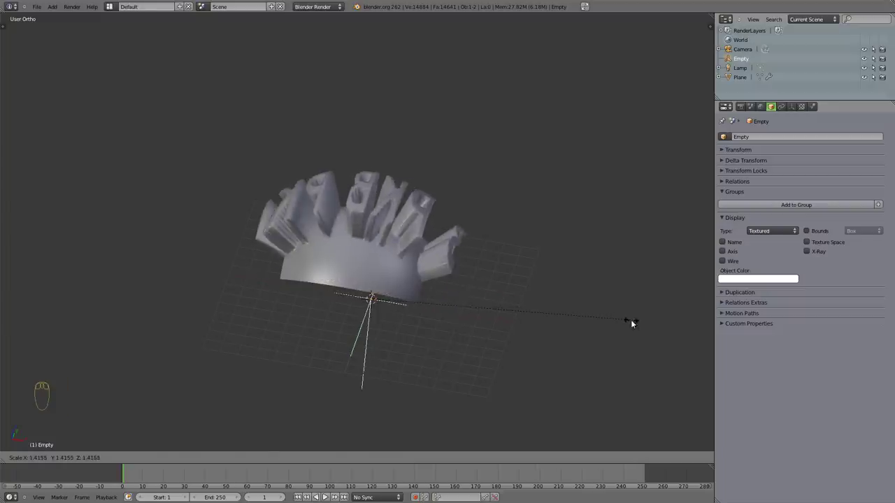
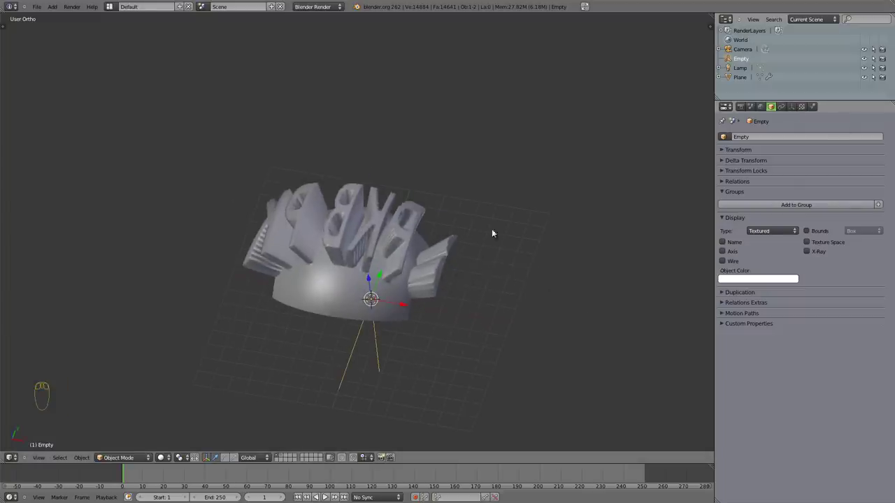
Step: Scale the Empty and clear its location with Alt+G, recentring the PKB emboss on the plane
drag(805, 109, 741, 368)
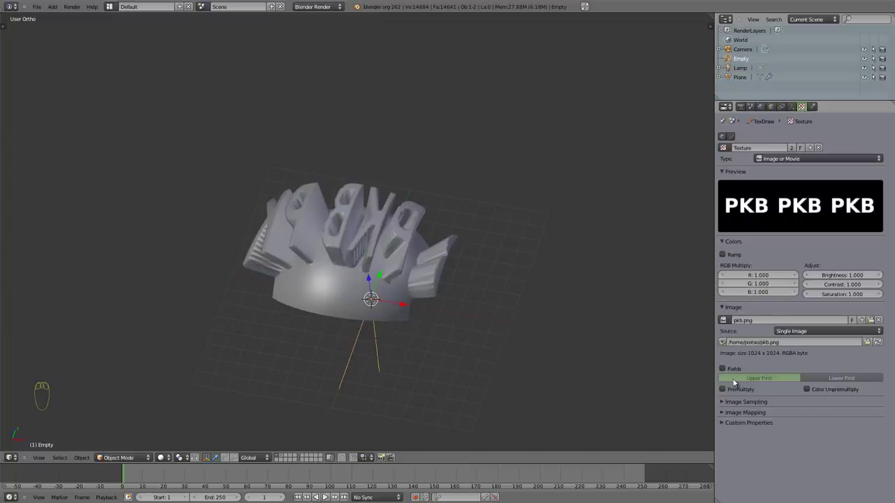
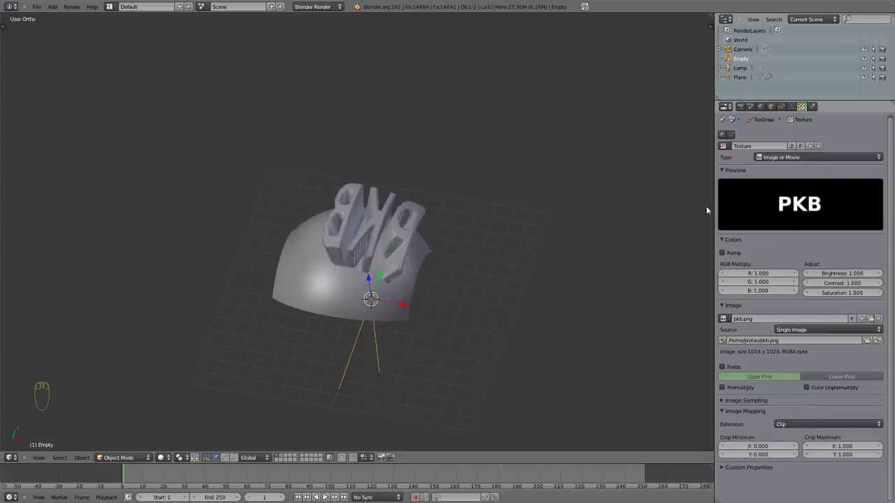
drag(349, 233, 401, 312)
drag(274, 342, 401, 313)
key(s)
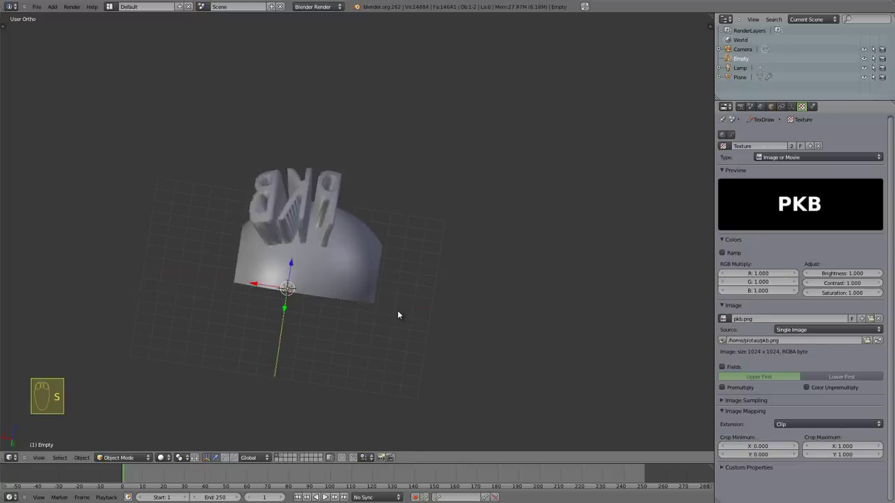
drag(297, 192, 295, 293)
drag(350, 263, 331, 253)
key(alt+g)
Step: Scale the Empty along one constrained axis so the PKB letters tilt and stretch
drag(332, 252, 366, 372)
drag(283, 371, 314, 380)
key(s)
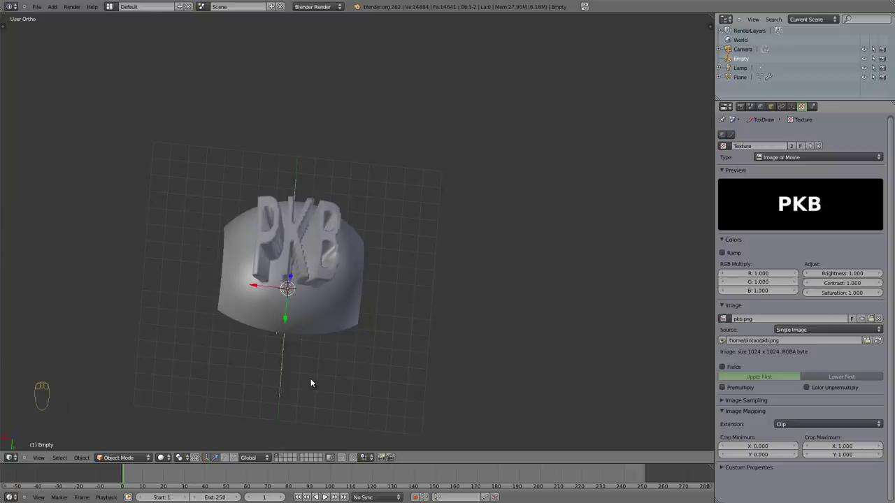
drag(286, 272, 475, 281)
key(s)
middle_click(475, 281)
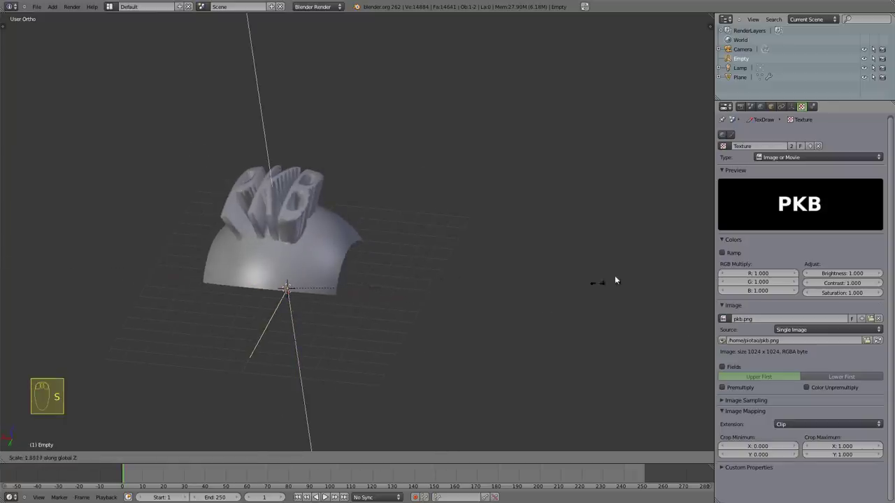
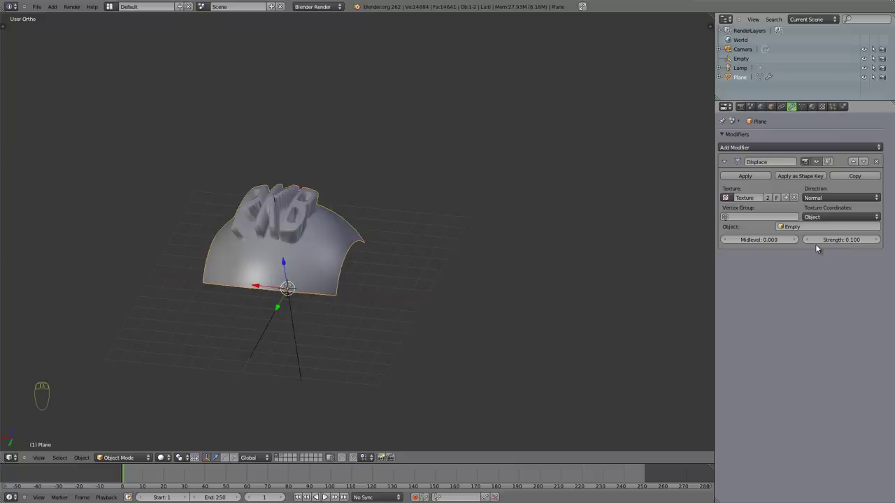
Step: Lower Displace strength to 0.050 and turn the Empty to re-angle the lettering
drag(841, 238, 838, 244)
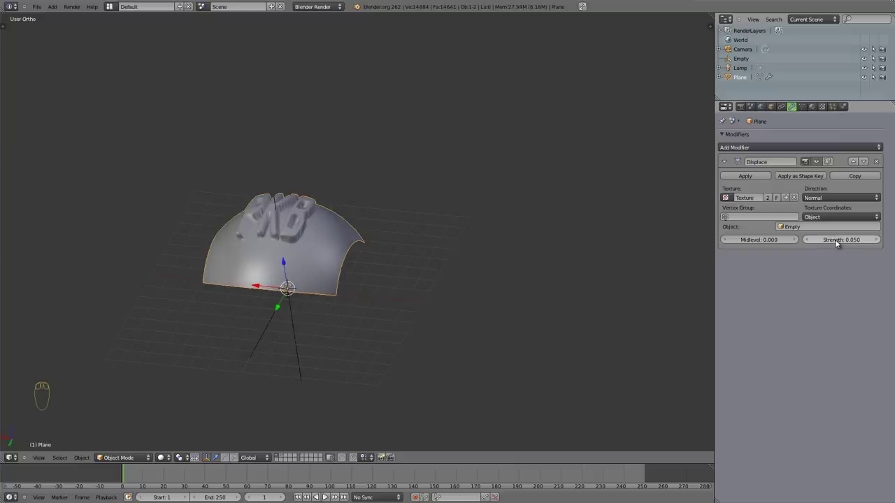
drag(287, 265, 521, 165)
drag(396, 30, 583, 190)
key(s)
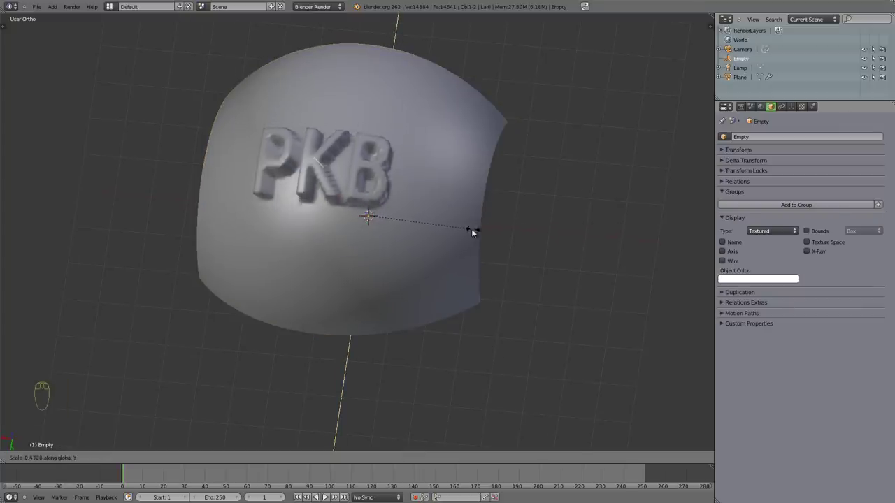
drag(484, 231, 590, 256)
Step: Scale the Empty further and check the raised letters from below and the side
key(s)
drag(535, 256, 400, 110)
drag(392, 214, 560, 231)
key(s)
key(s)
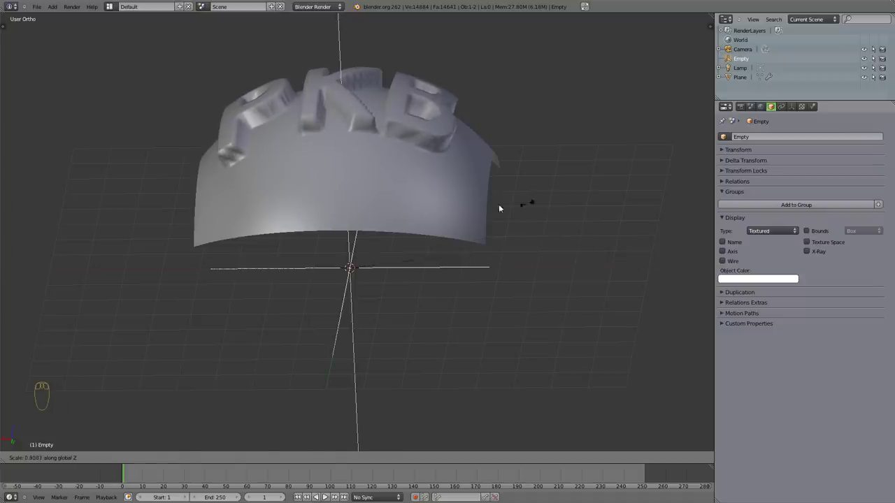
drag(414, 115, 843, 243)
Step: Set Displace Strength to 0.002 so the PKB letters become faint shallow impressions
click(346, 161)
drag(460, 250, 846, 240)
drag(846, 240, 849, 242)
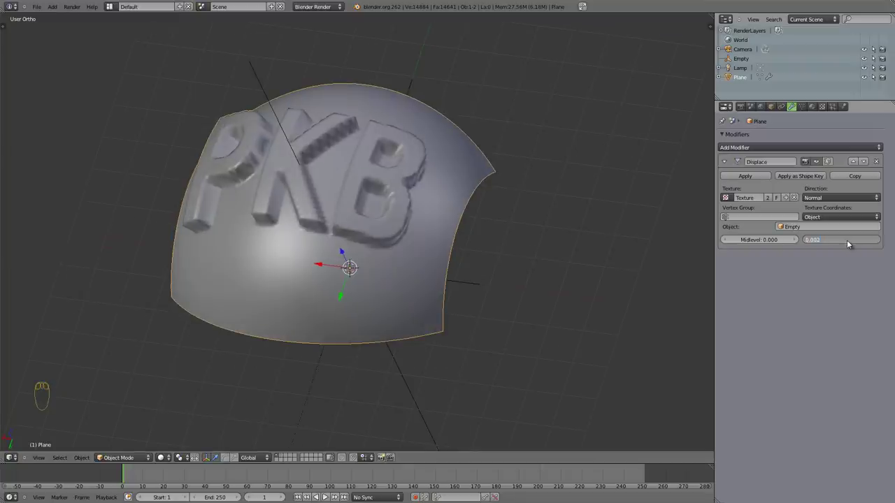
drag(292, 226, 353, 337)
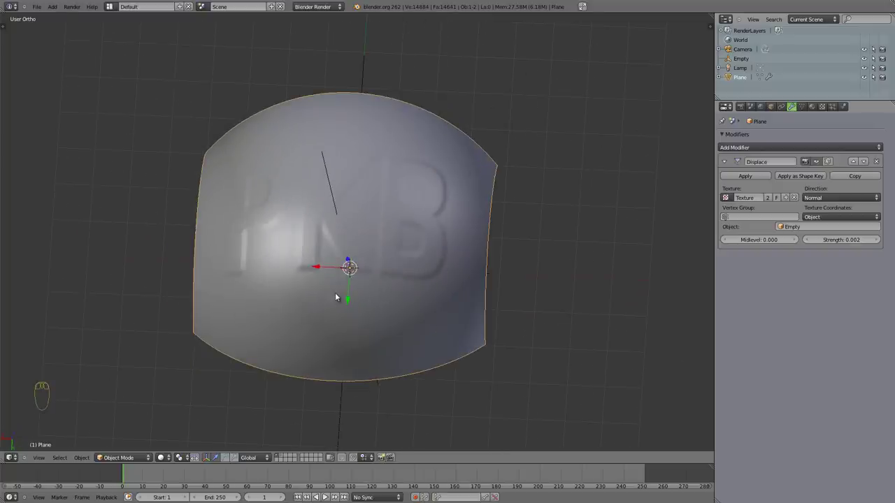
drag(312, 234, 422, 212)
drag(386, 253, 350, 98)
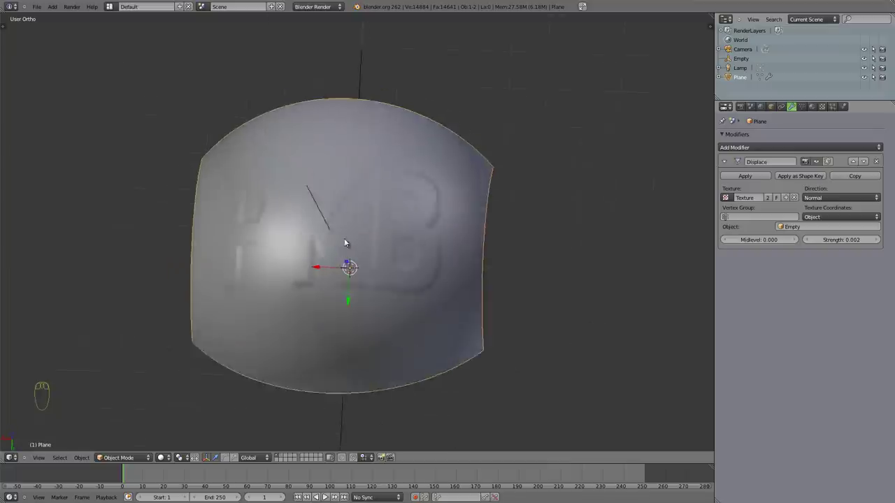
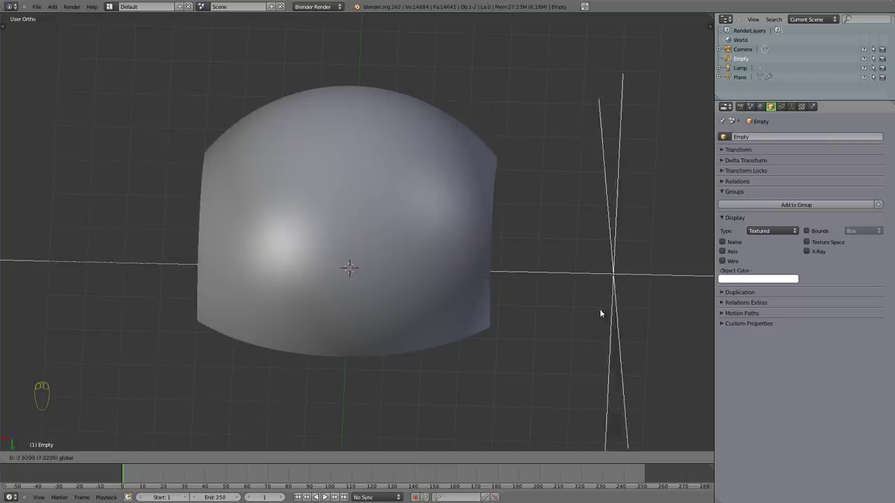
Step: From front and top numpad views, raise Displace Strength to 0.102 for bold raised letters
key(KP_1)
key(KP_7)
key(KP_7)
drag(430, 343, 608, 234)
drag(497, 304, 532, 305)
Step: Rotate, move and scale the Empty while viewing the plane edge-on
key(r)
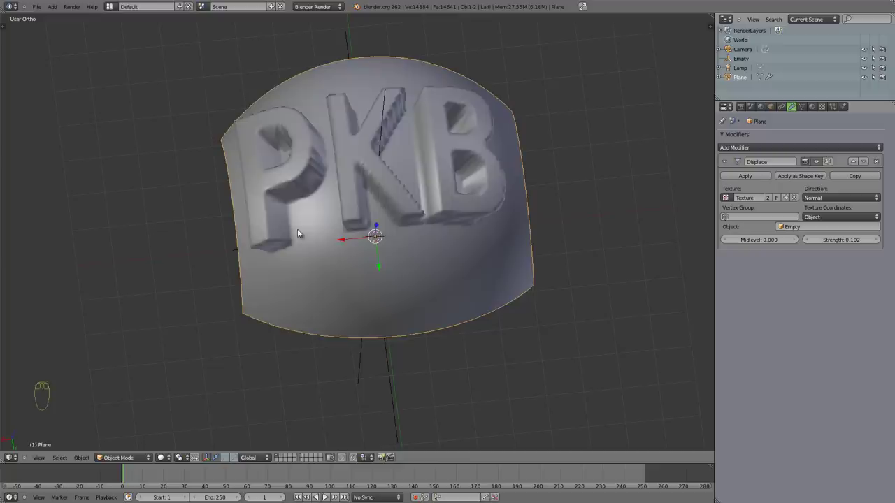
key(g)
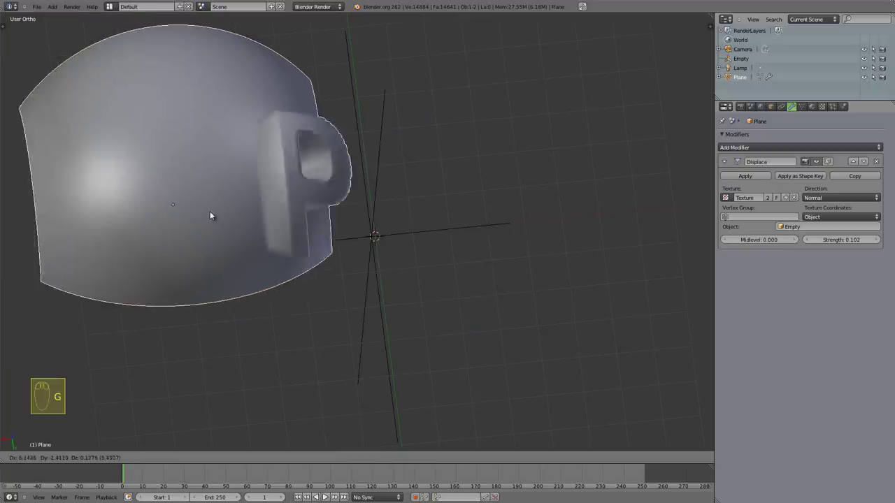
drag(311, 246, 428, 189)
key(s)
key(s)
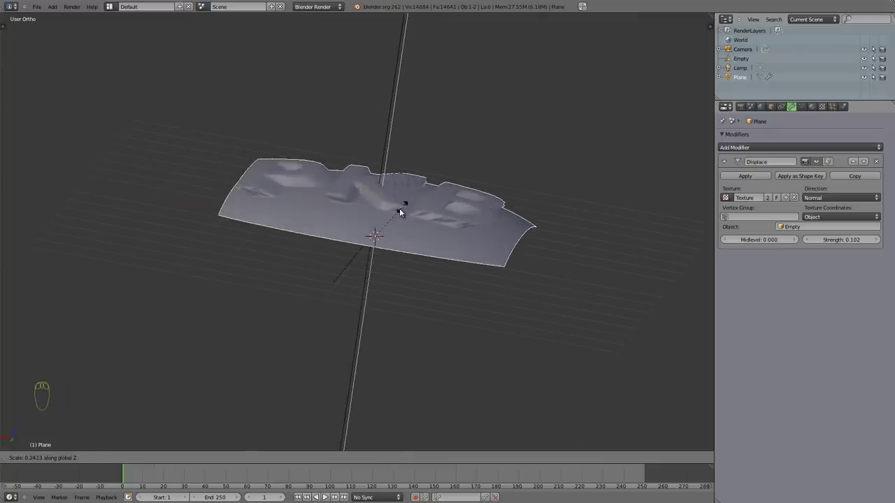
drag(400, 214, 383, 244)
middle_click(290, 224)
drag(323, 250, 367, 135)
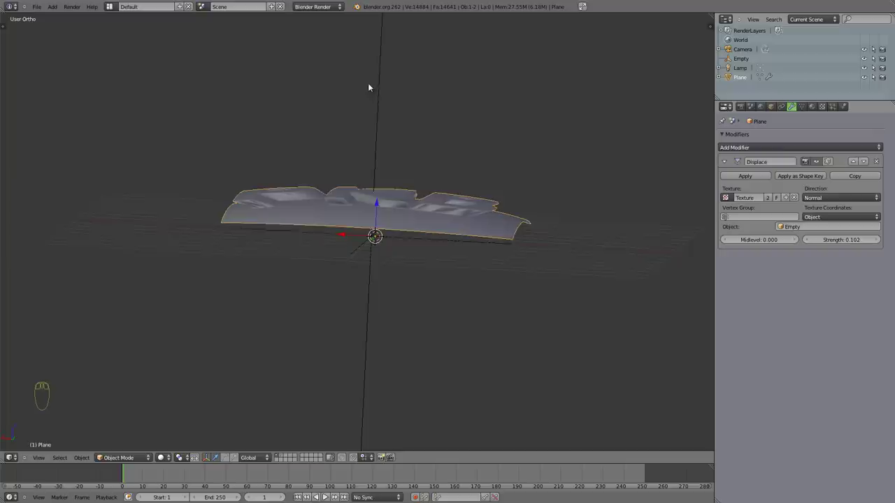
drag(828, 199, 377, 206)
drag(329, 181, 349, 291)
drag(349, 292, 480, 363)
Step: Adjust the Empty again and change Displace Direction from Normal to Z
key(r)
key(r)
key(g)
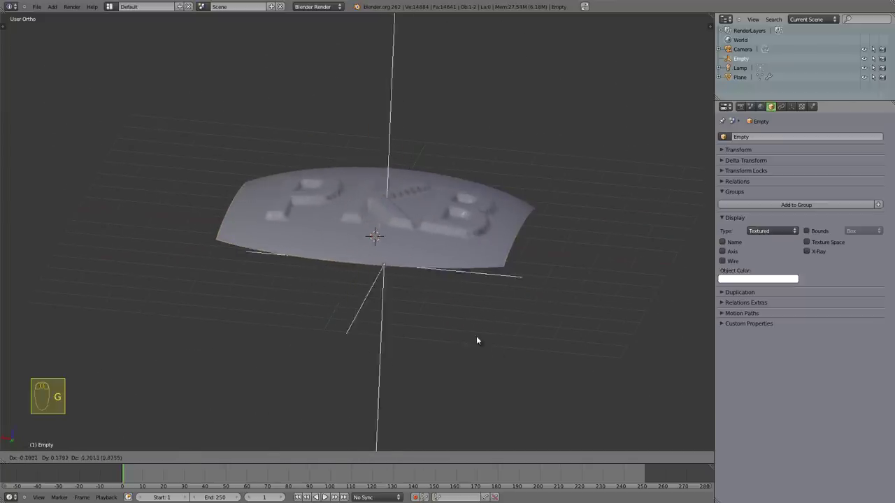
drag(332, 274, 553, 236)
drag(576, 258, 564, 179)
click(529, 218)
drag(530, 219, 544, 150)
Step: Limit Displace to vertex group Group at strength 1.802 and enter Weight Paint mode
key(r)
key(r)
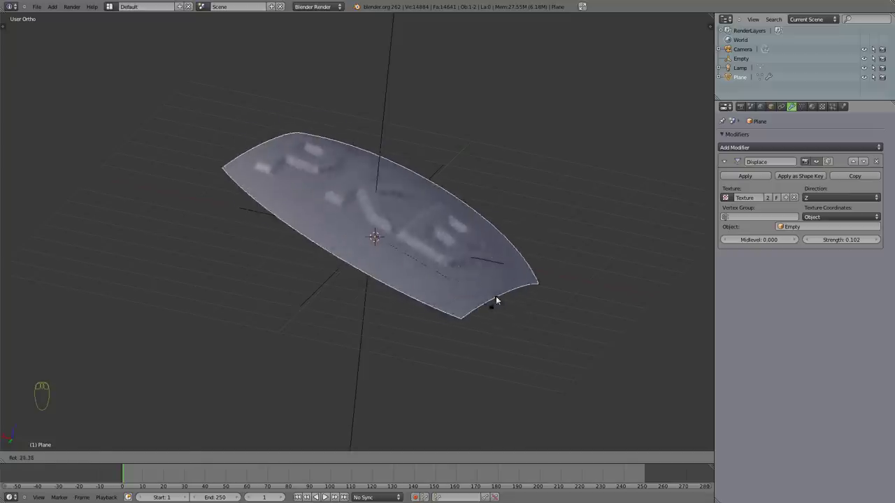
drag(372, 313, 577, 215)
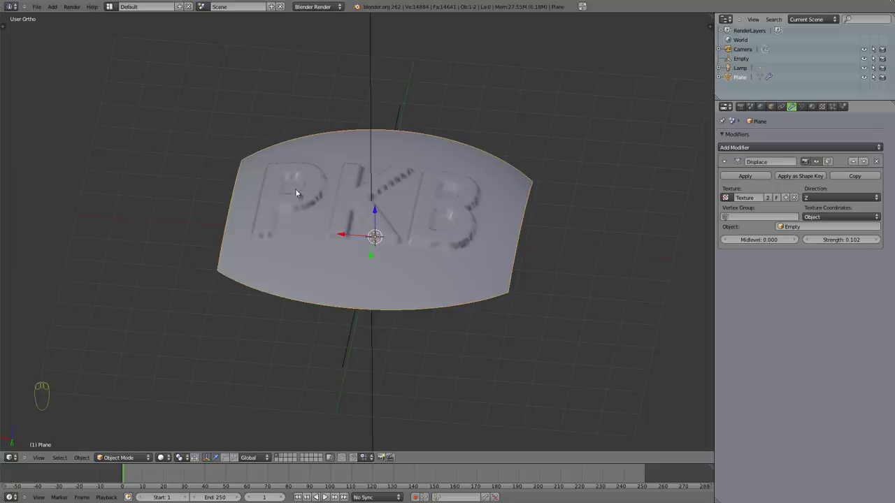
key(Tab)
key(Tab)
key(ctrl+Tab)
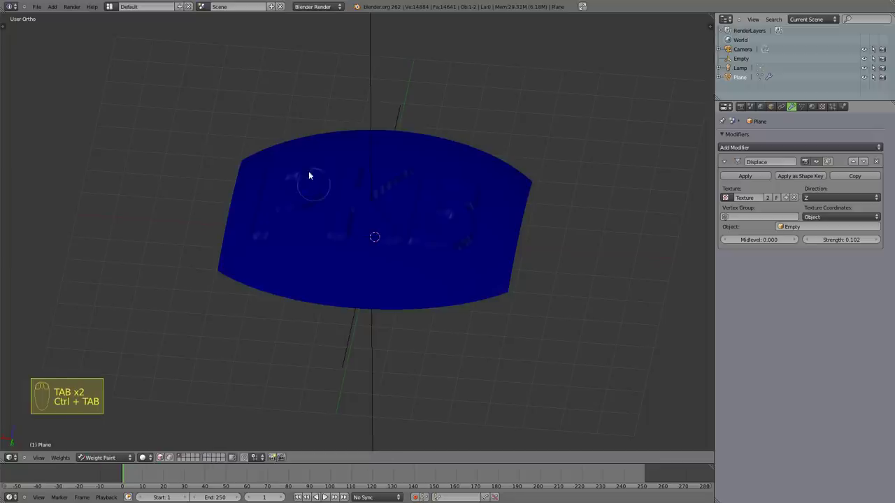
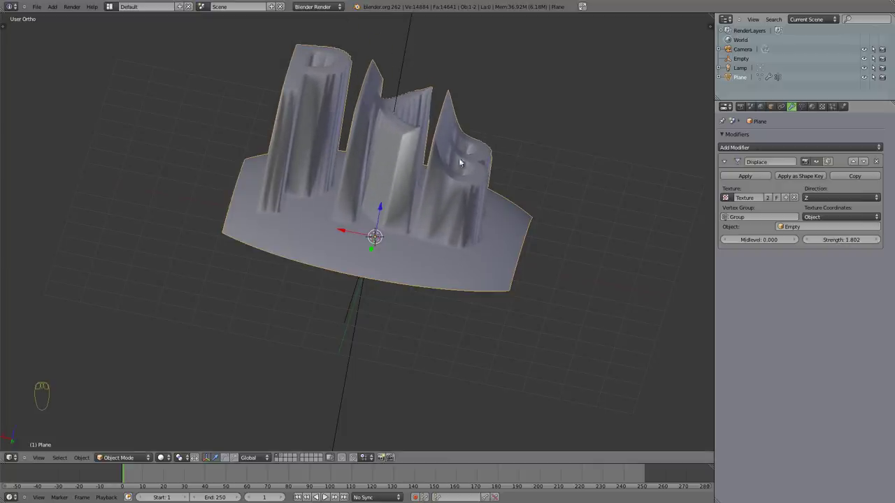
drag(385, 147, 378, 240)
key(ctrl+Tab)
key(ctrl+Tab)
Step: Paint weights over the P area so it towers, then leave weight painting
key(t)
drag(38, 99, 449, 166)
drag(423, 221, 363, 195)
drag(461, 246, 348, 151)
drag(258, 195, 523, 102)
drag(313, 103, 429, 249)
drag(429, 248, 292, 351)
drag(293, 351, 424, 320)
drag(385, 325, 471, 179)
key(Tab)
key(Tab)
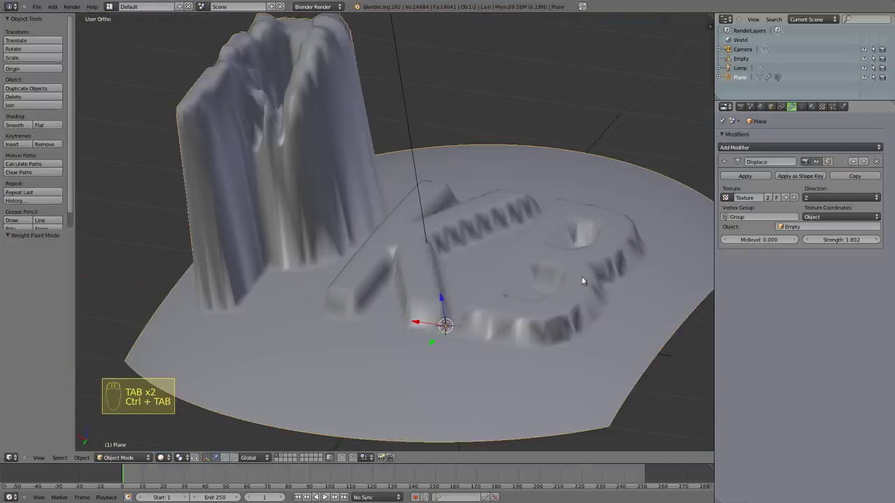
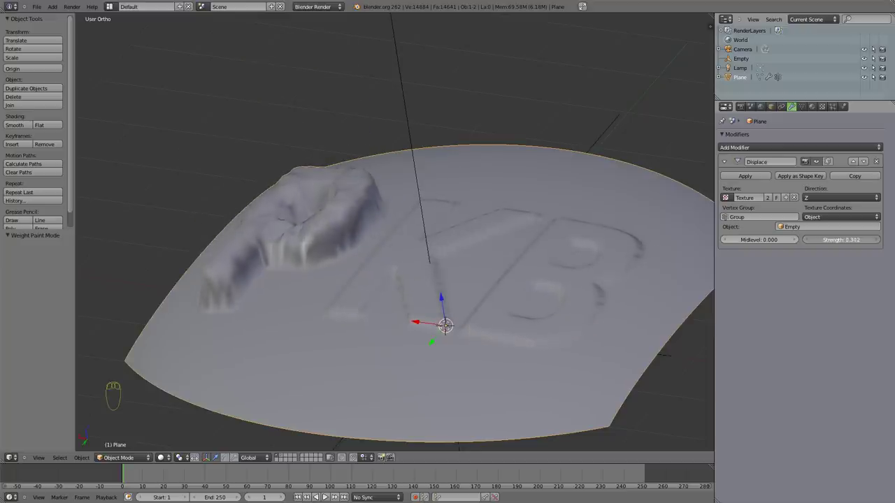
Step: At strength 0.302, rotate the Empty about X and view the lettering face-on
drag(438, 287, 392, 291)
drag(392, 291, 483, 214)
key(r)
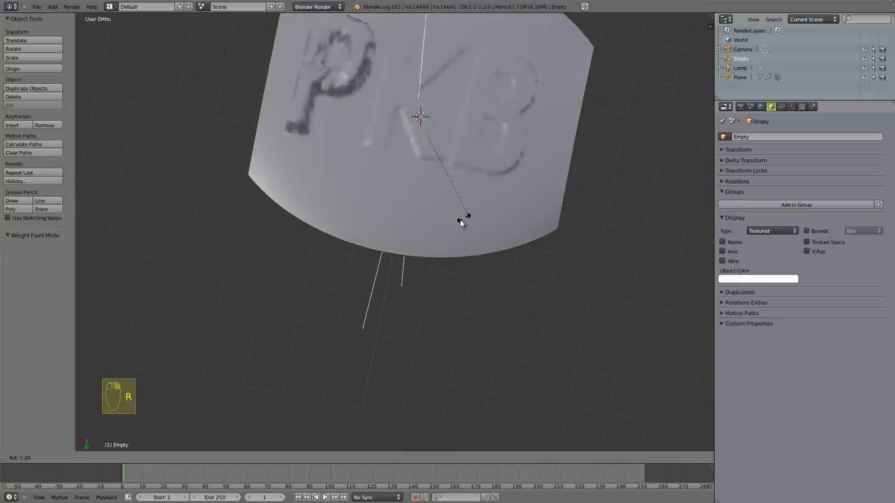
drag(415, 213, 369, 29)
key(g)
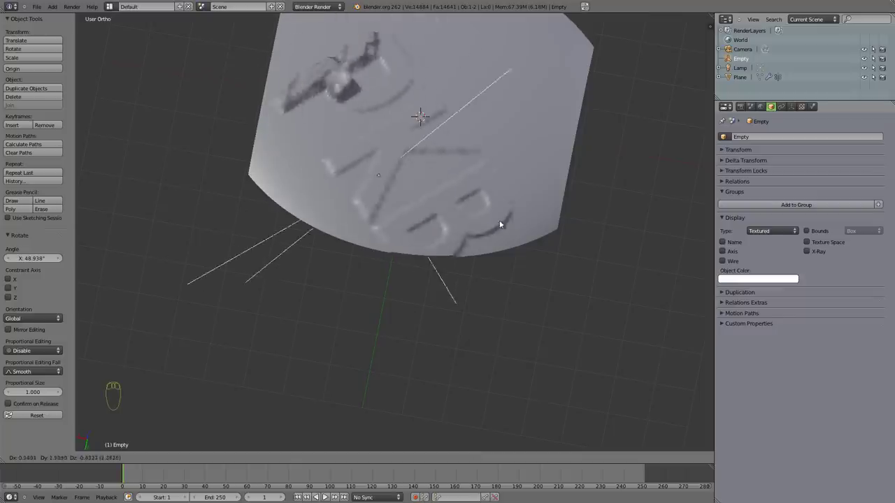
drag(405, 128, 514, 106)
Step: Rotate the Empty back about X and scale it so the painted P stands out most
key(r)
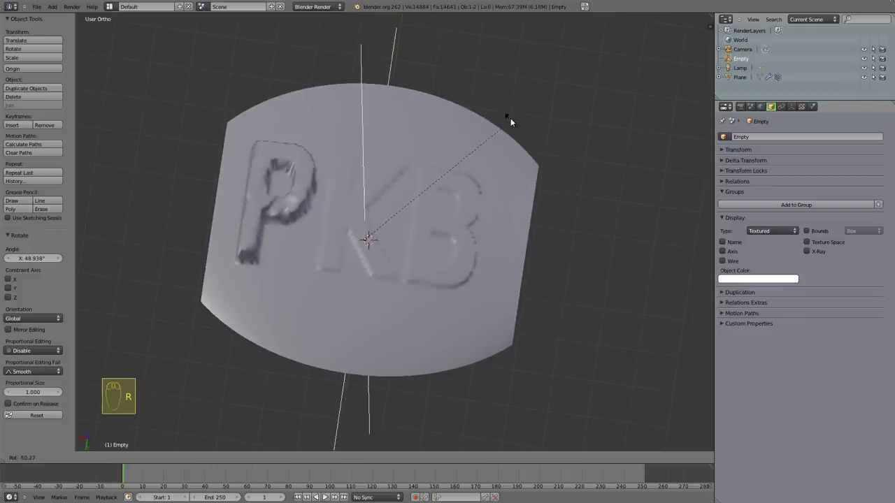
drag(513, 118, 408, 254)
key(s)
key(s)
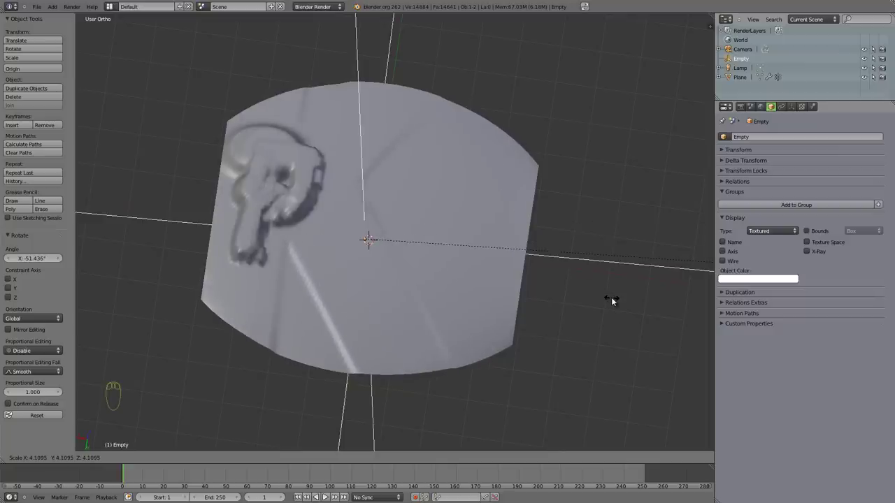
drag(390, 242, 703, 232)
drag(408, 221, 506, 335)
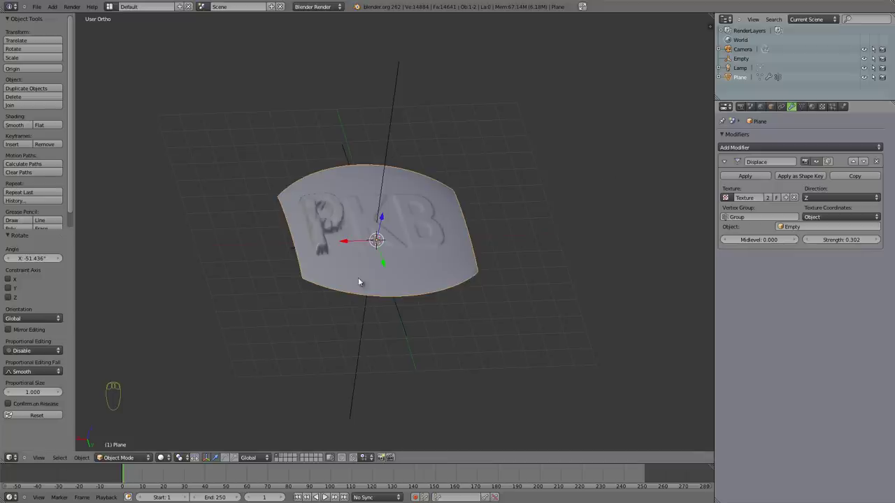
Step: Raise Displace Strength to 2.402, turning the plane into deep rolling waves
drag(367, 240, 404, 242)
drag(822, 105, 391, 268)
drag(380, 245, 470, 354)
drag(386, 329, 418, 221)
key(s)
drag(481, 300, 374, 252)
drag(374, 281, 428, 207)
Step: Toggle through Weight Paint mode and orbit to inspect the wavy relief with the P shape
key(ctrl+Tab)
drag(427, 208, 349, 193)
key(ctrl+Tab)
drag(374, 211, 393, 249)
key(ctrl+Tab)
middle_click(379, 282)
drag(533, 348, 794, 106)
drag(432, 214, 353, 297)
right_click(794, 106)
middle_click(398, 280)
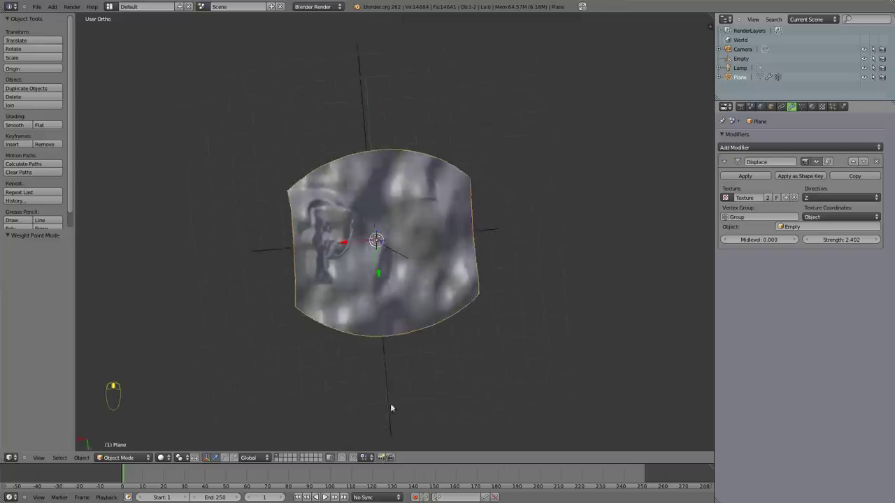
middle_click(323, 340)
drag(375, 311, 437, 148)
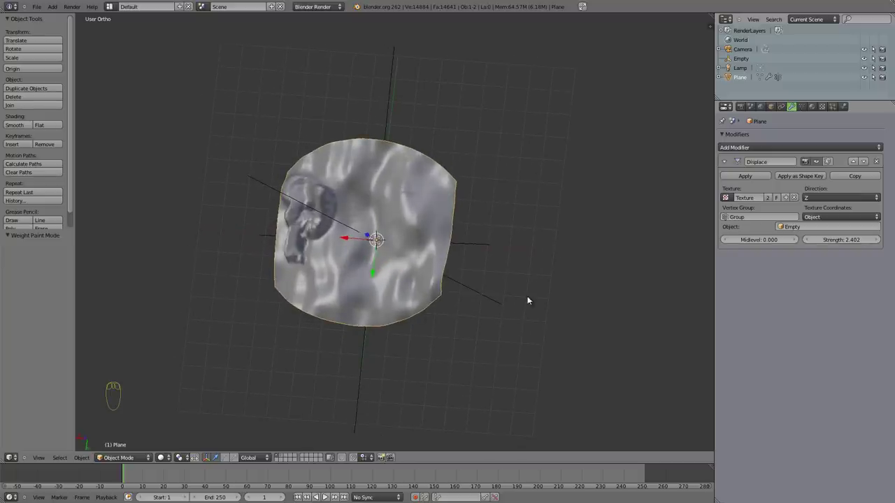